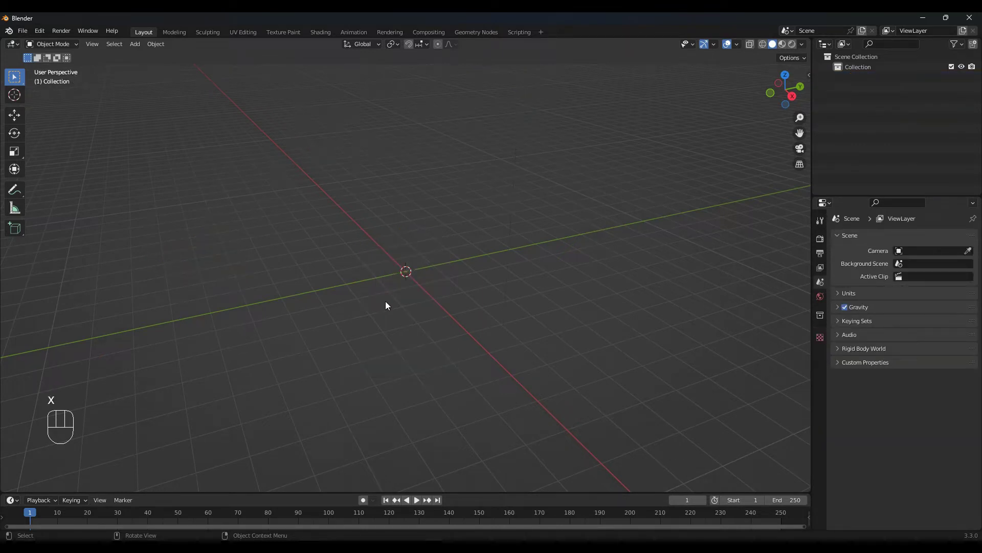
Add a plane and scale it into a rectangle about 1.220 on X and 1.592 on Y.
left_click_drag(137, 48, 252, 57)
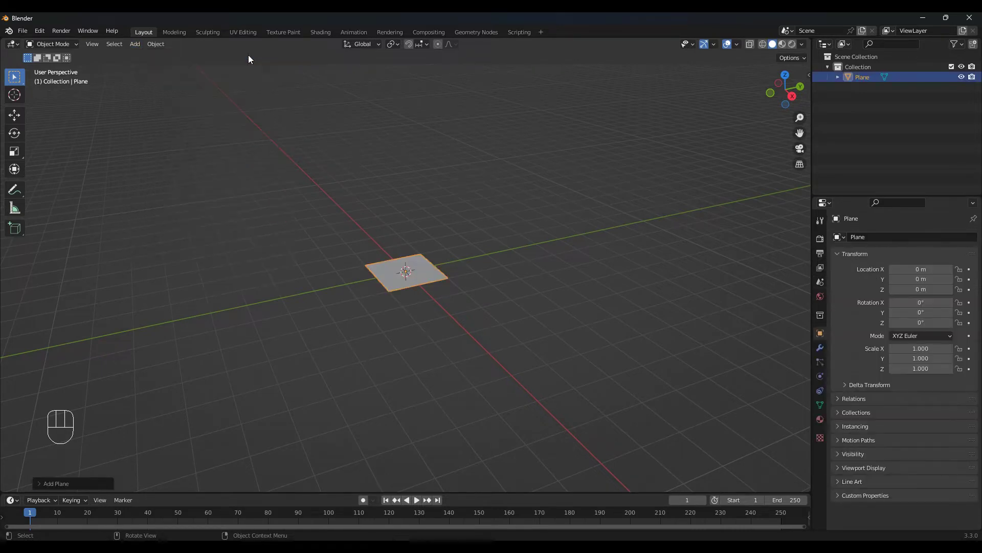
key("KP_7")
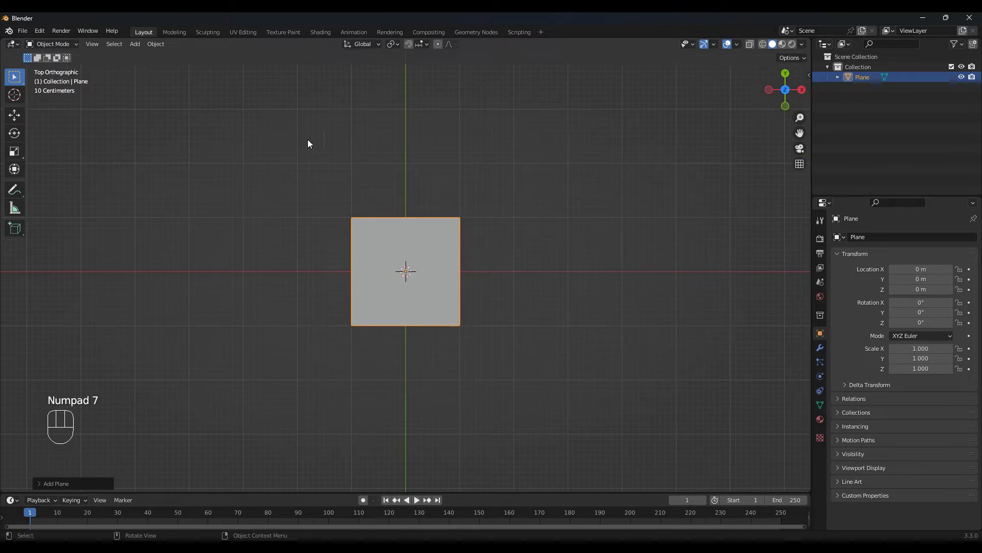
key("s")
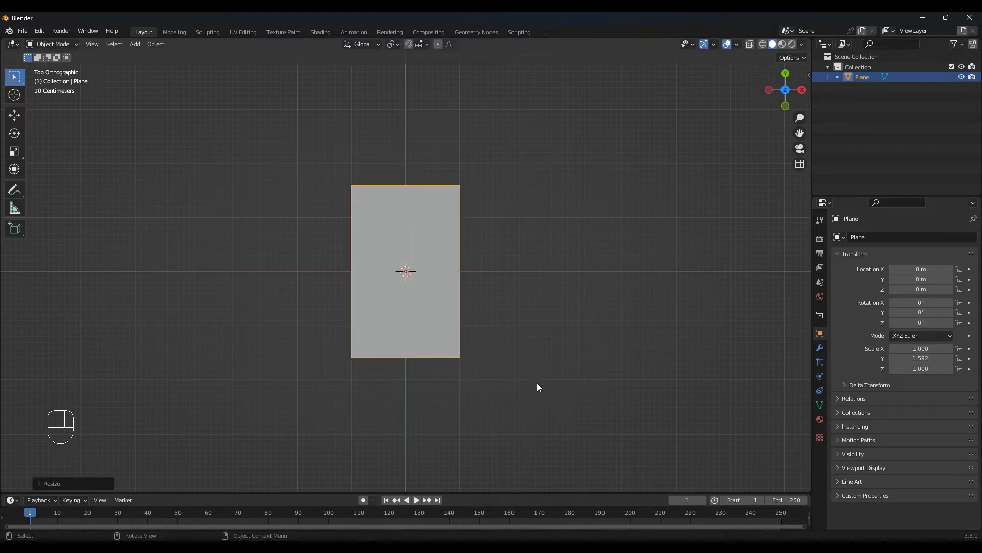
key("s")
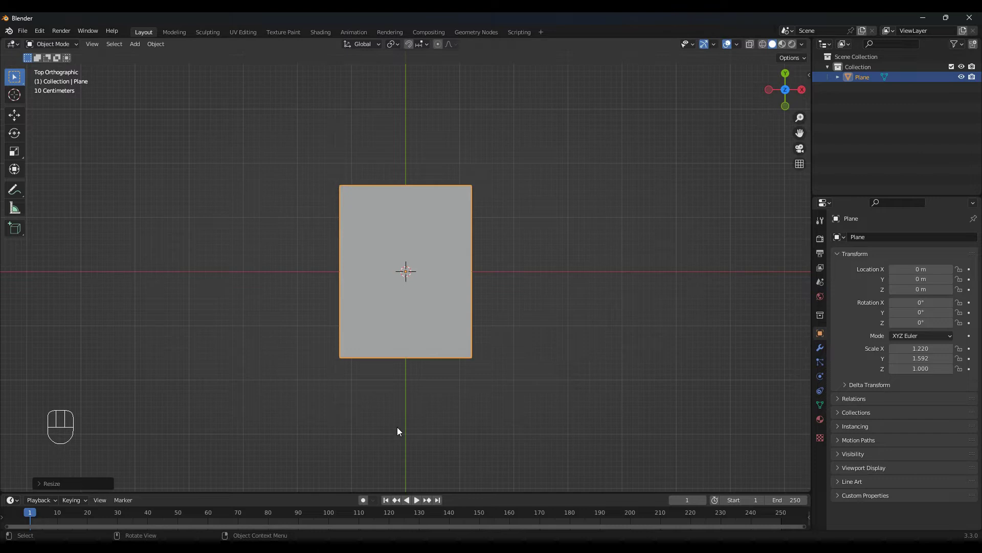
left_click_drag(400, 425, 409, 333)
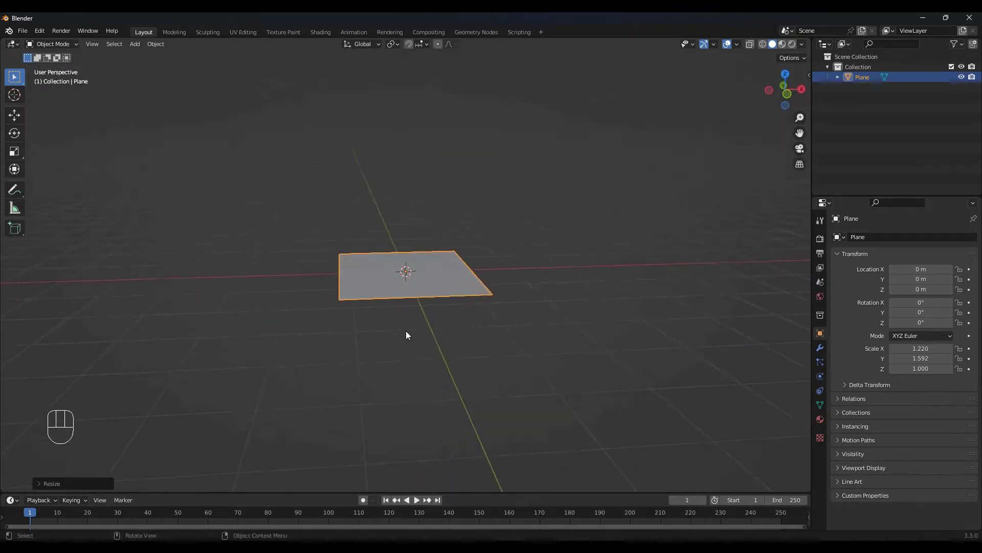
Extrude the plane upward into a thick slab with two loop cuts spread apart along Z.
key("Tab")
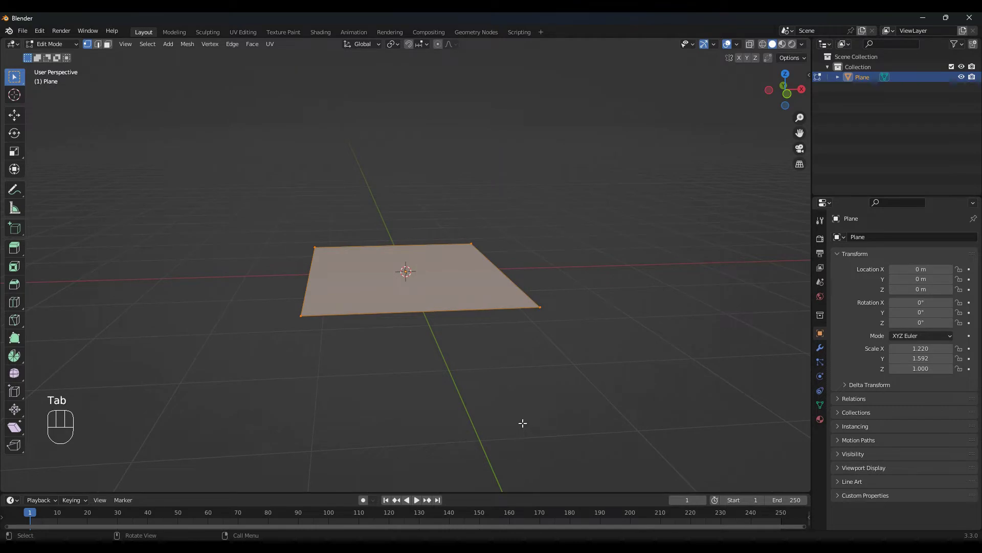
key("e")
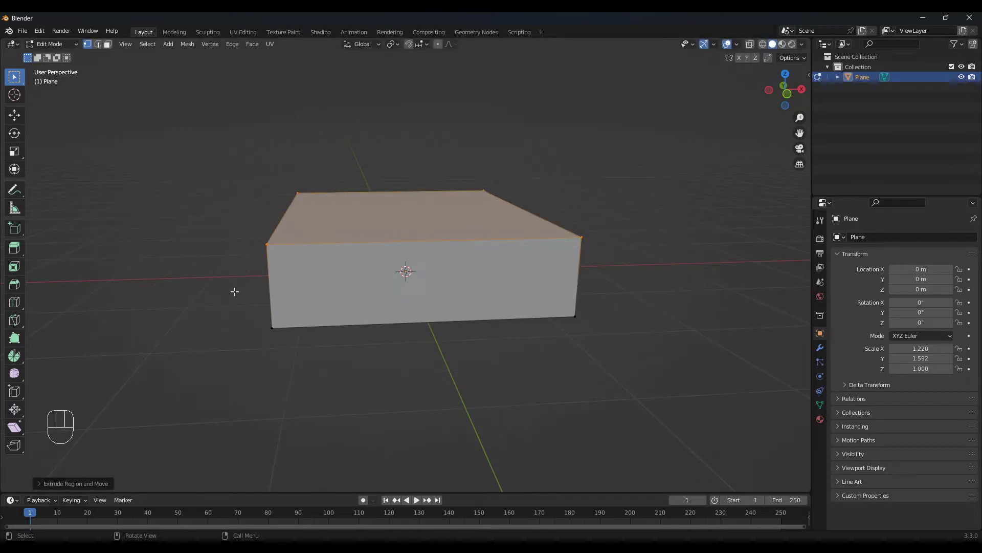
key("ctrl+r")
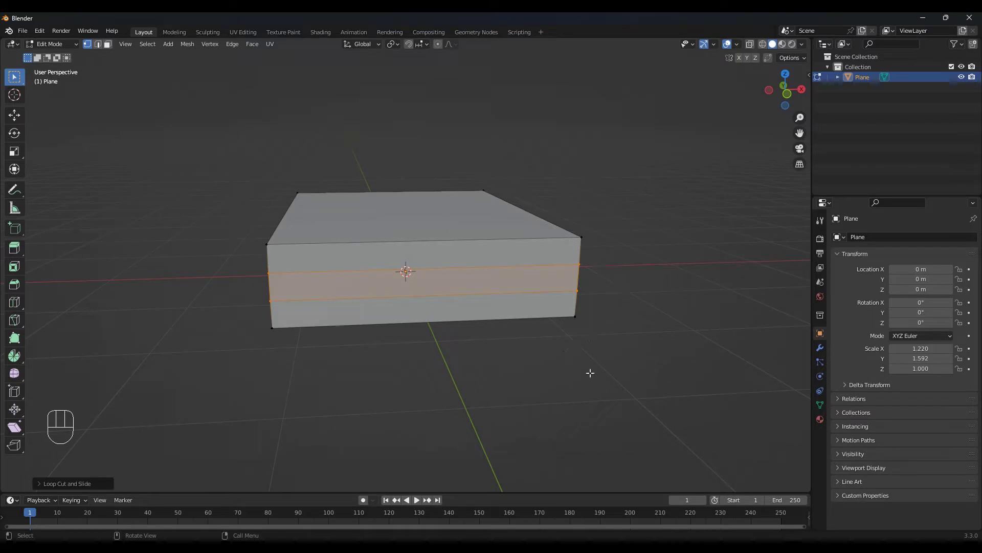
key("s")
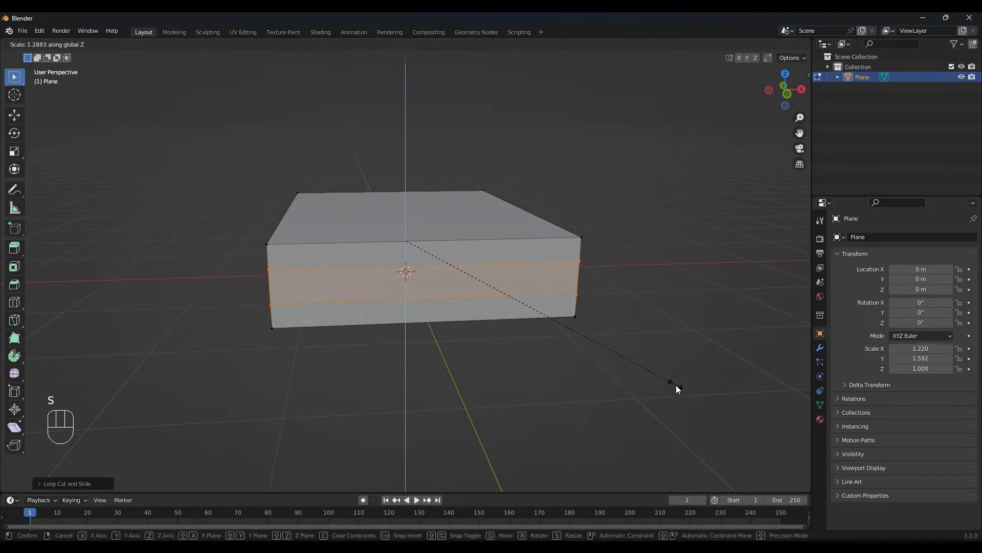
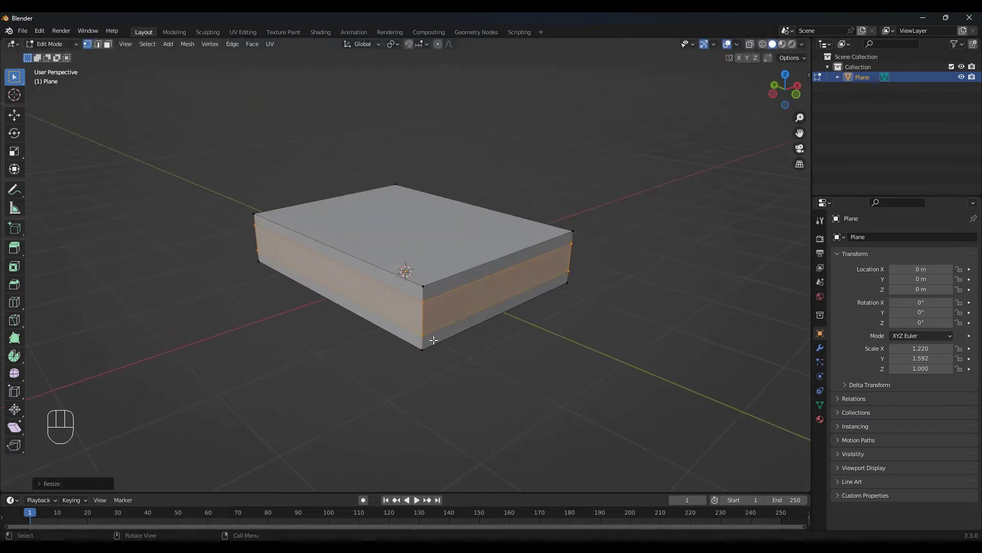
Push the middle band's faces inward along X to start forming the pages.
key("3")
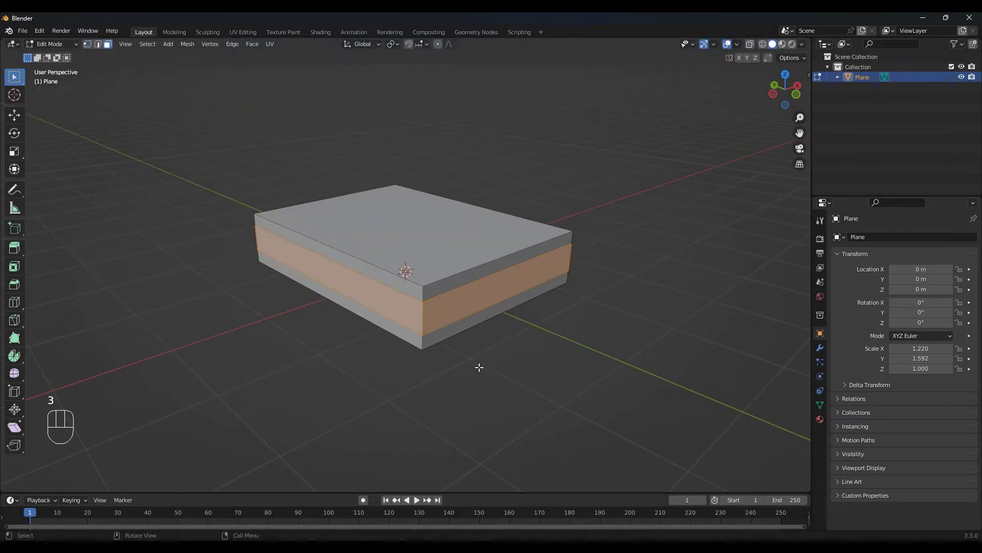
left_click(388, 298)
key("g")
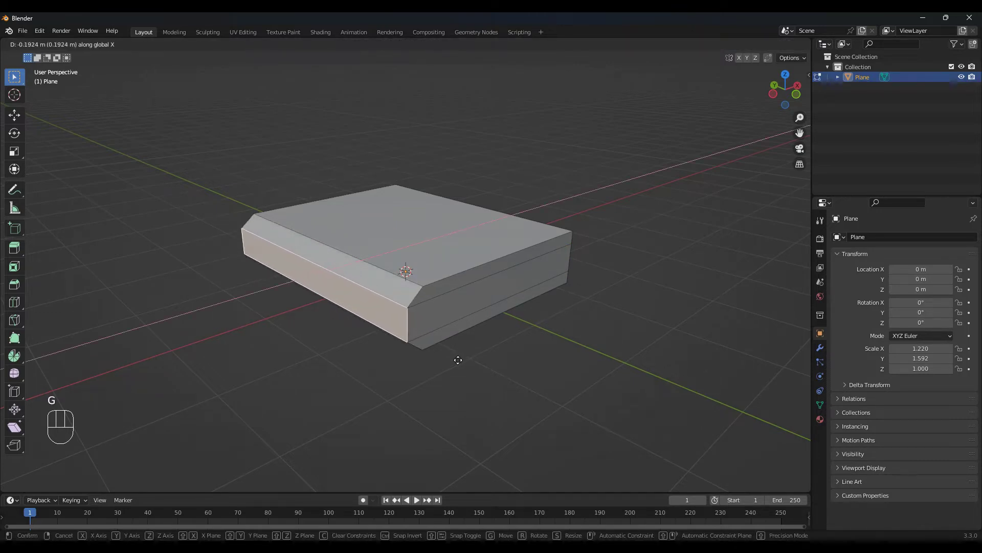
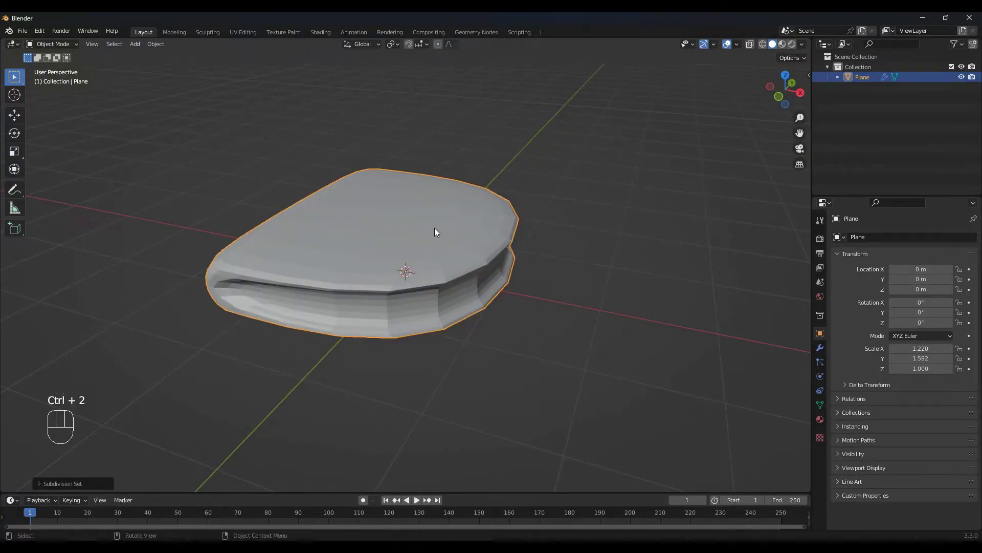
Shade the book smooth and enable Auto Smooth under Normals.
left_click_drag(442, 229, 393, 228)
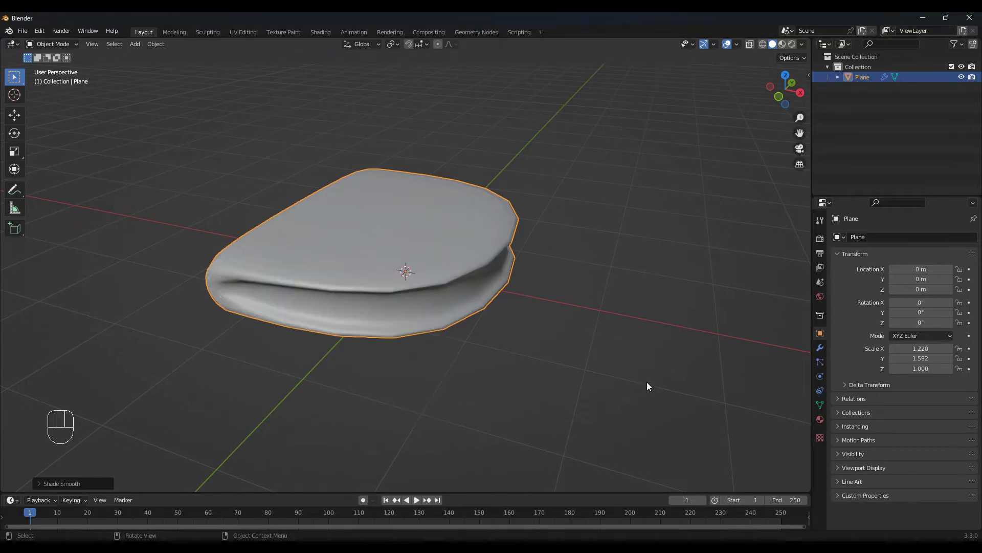
left_click(821, 407)
left_click(841, 449)
left_click(898, 465)
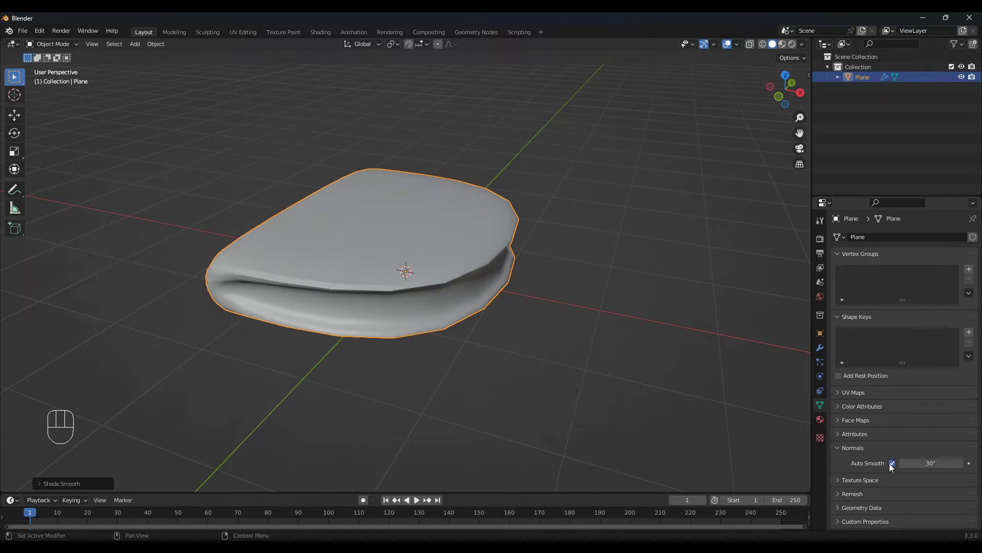
Add a Subdivision Surface modifier with Levels Viewport 4.
left_click(822, 350)
left_click(963, 299)
double_click(963, 290)
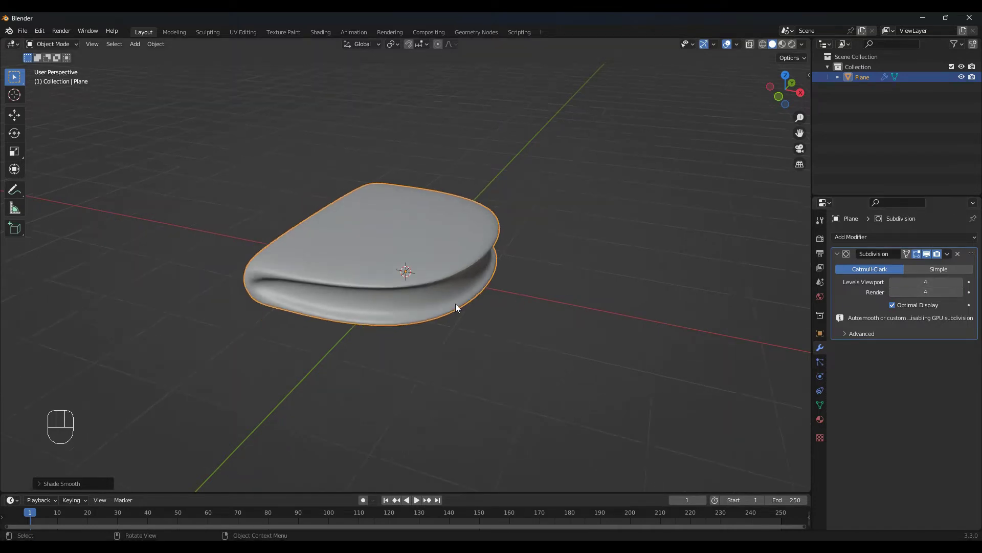
left_click_drag(436, 312, 487, 302)
Add edge loops spread toward the book ends and slide one toward the cover edge.
key("Tab")
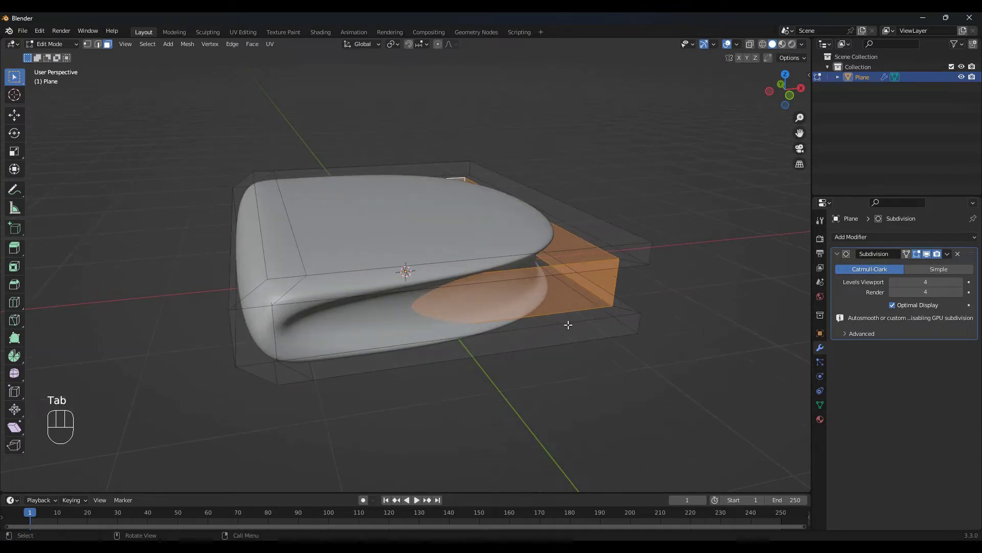
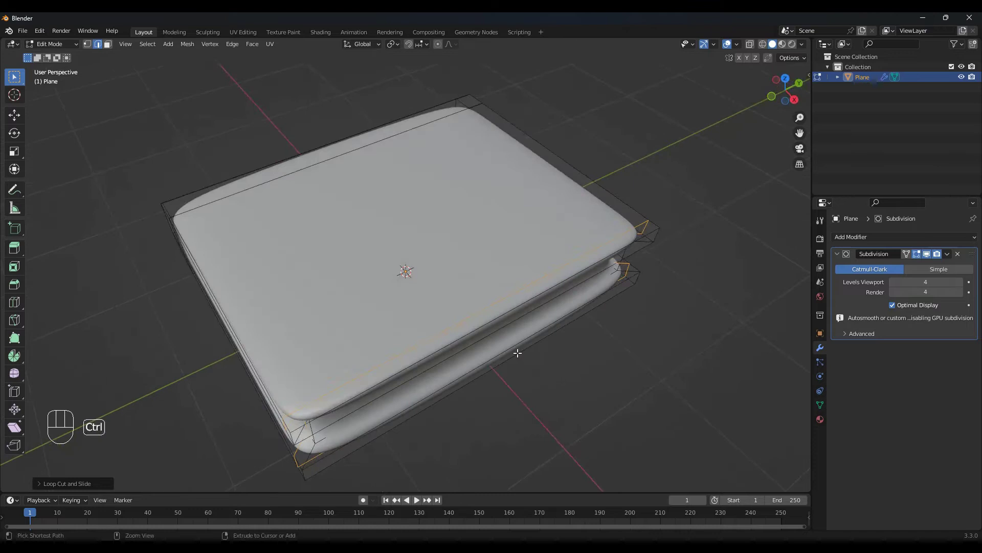
key("ctrl+r")
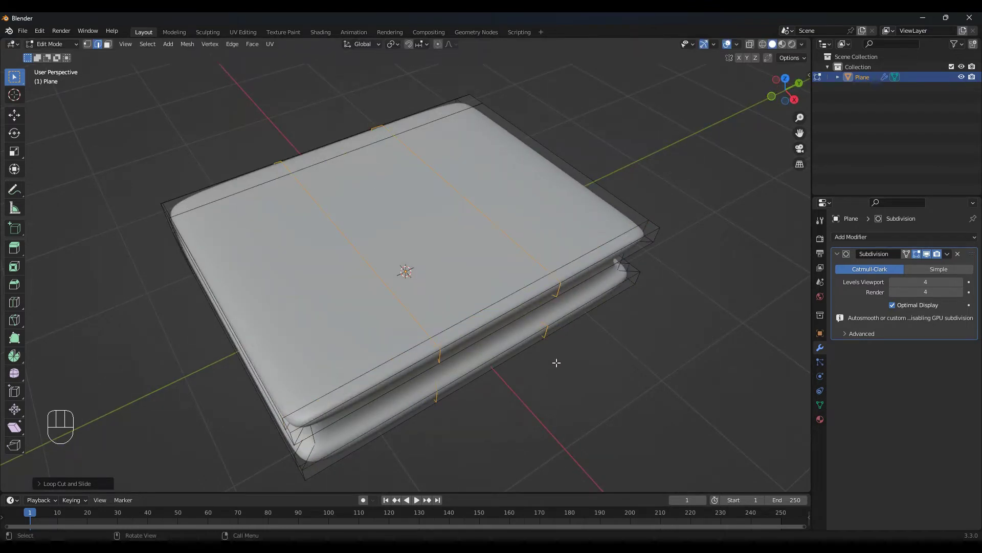
key("s")
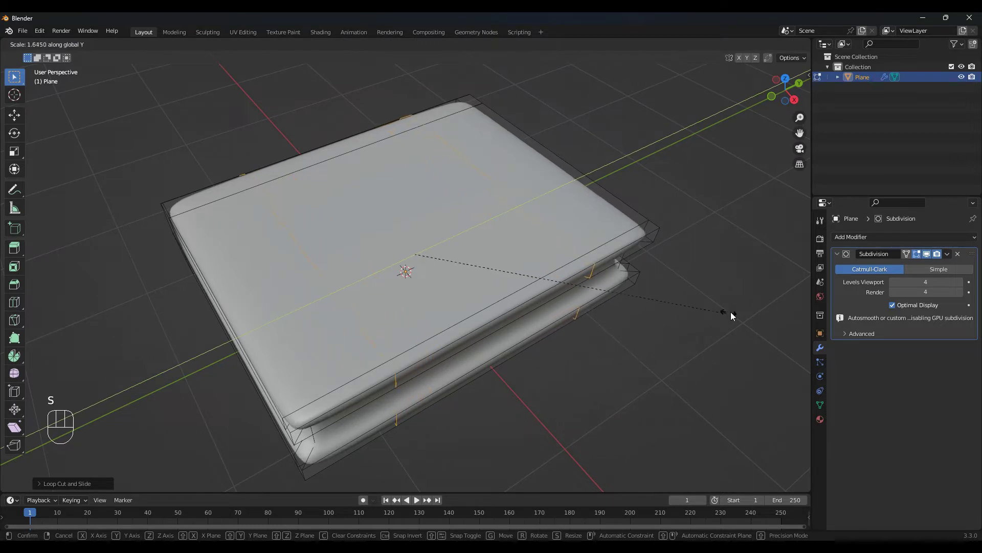
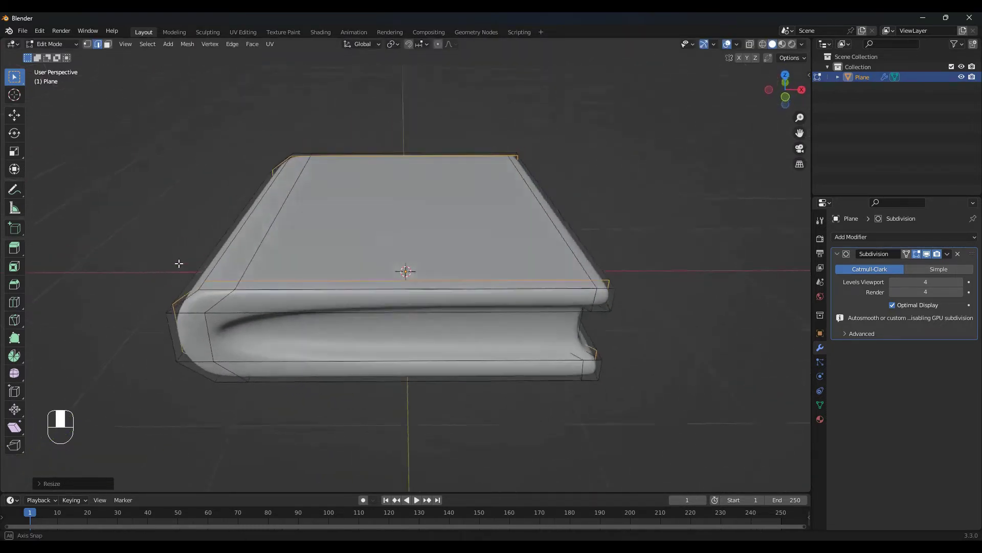
key("ctrl+r")
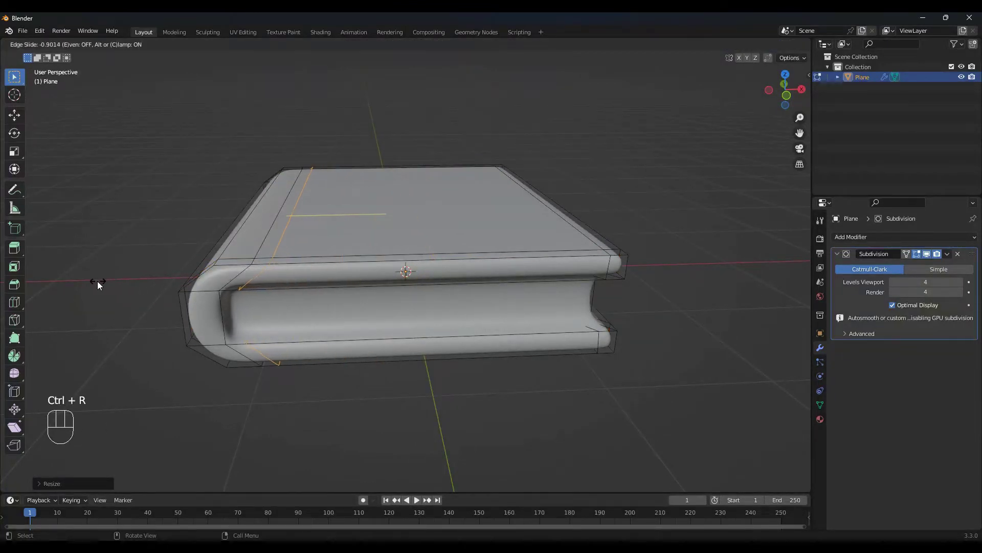
Add two loops along the page block to recess it between the covers.
middle_click(251, 339)
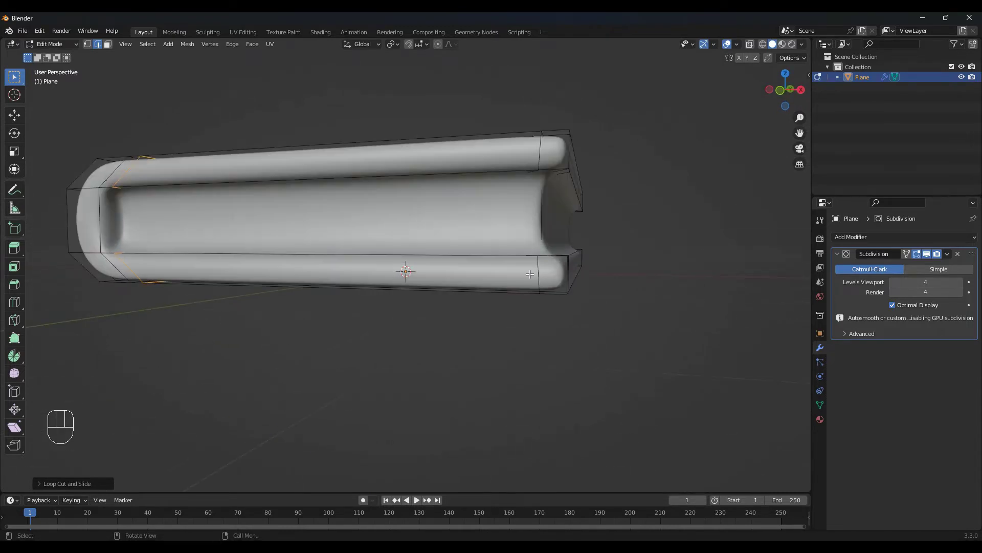
key("ctrl+r")
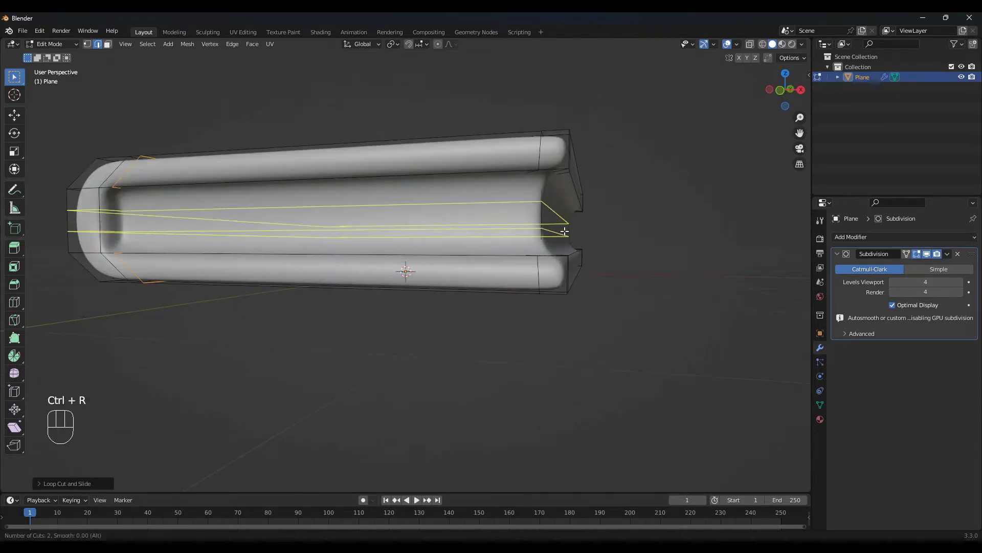
key("s")
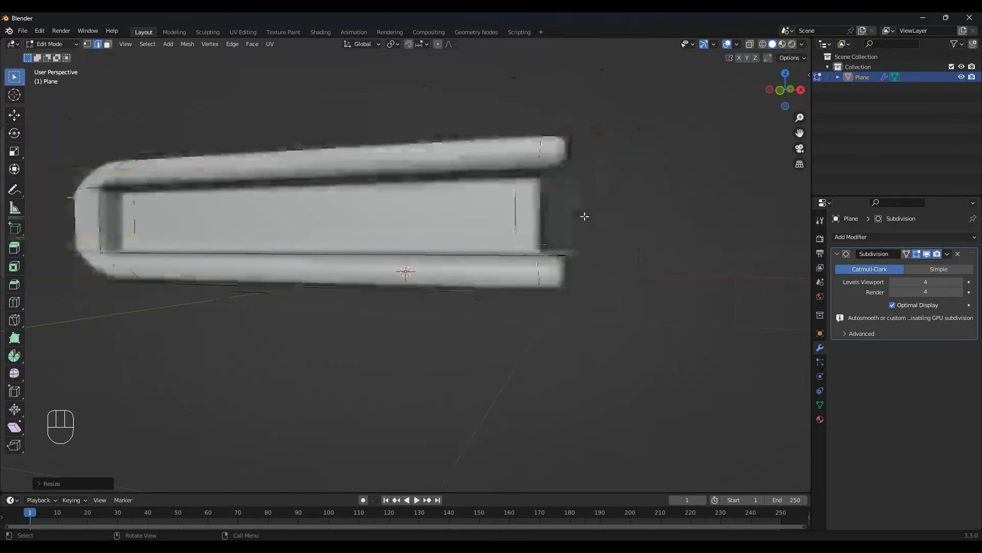
Create a material for the book with a mauve-pink Base Color (90587B) in material preview.
key("Tab")
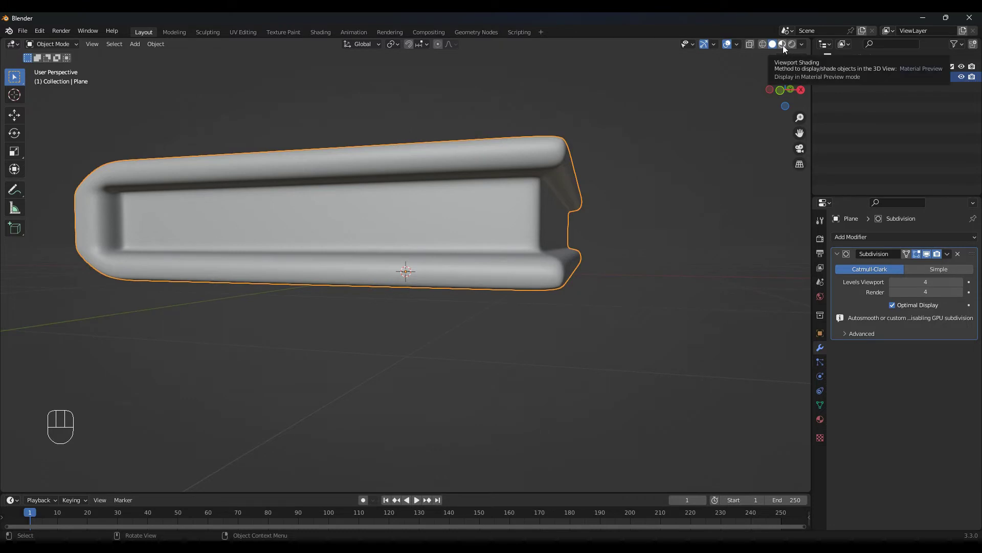
left_click(787, 48)
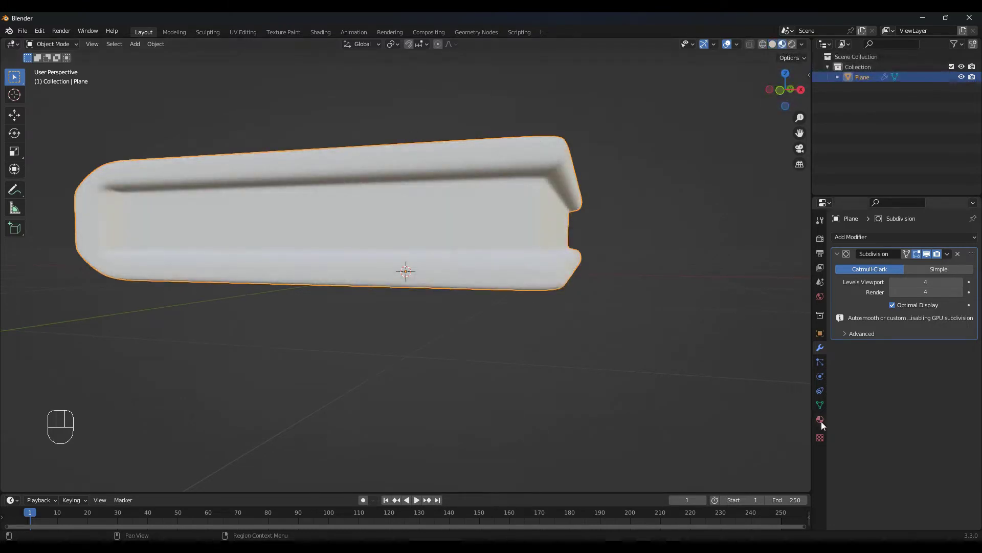
left_click(822, 425)
left_click(918, 282)
left_click(931, 388)
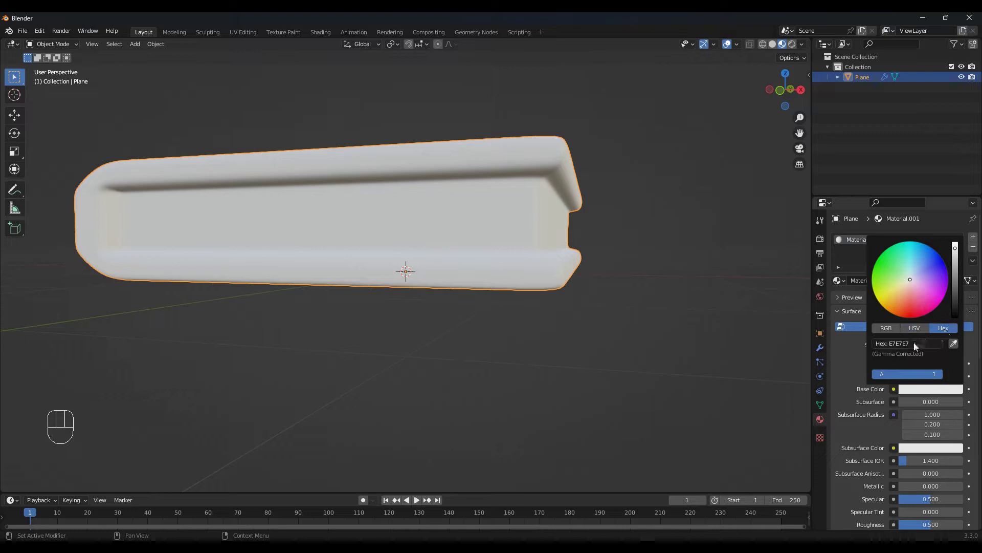
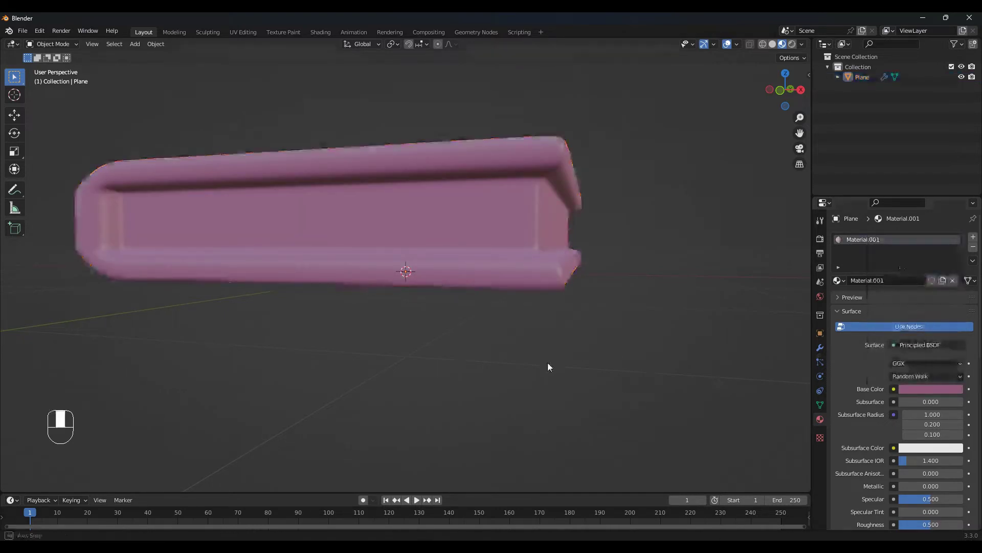
left_click(560, 278)
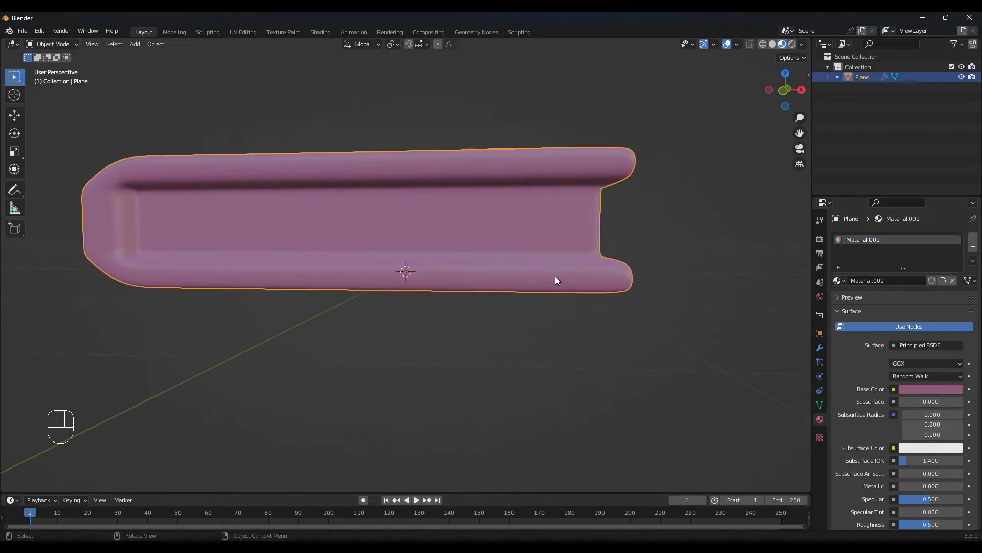
key("Tab")
Select all the inner page faces of the book.
key("3")
left_click(493, 220)
left_click_drag(536, 255, 511, 257)
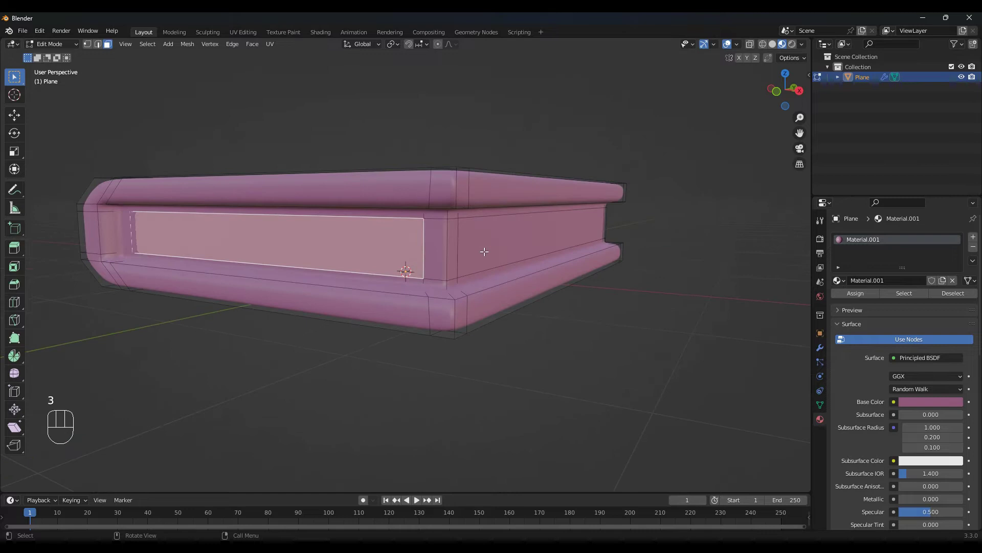
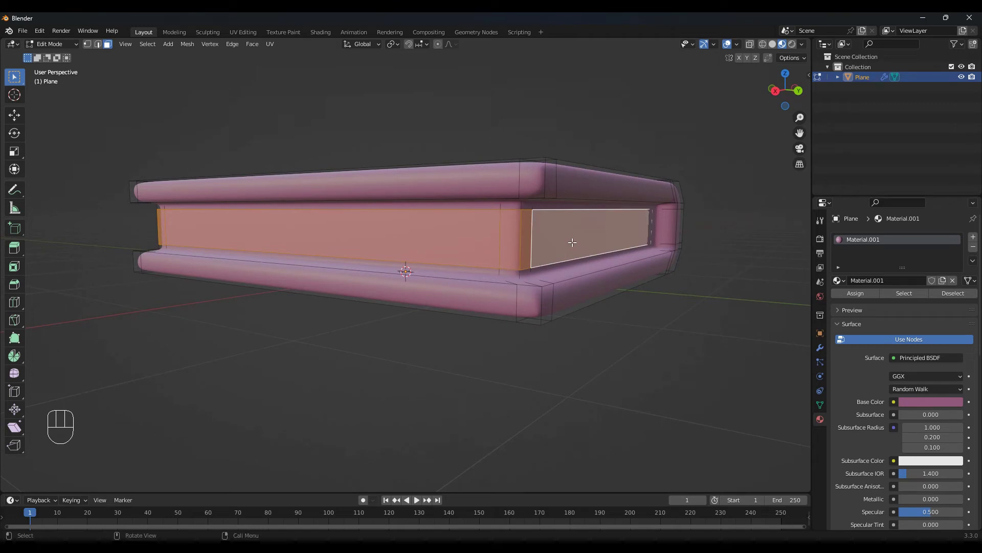
key("ctrl+KP_Add")
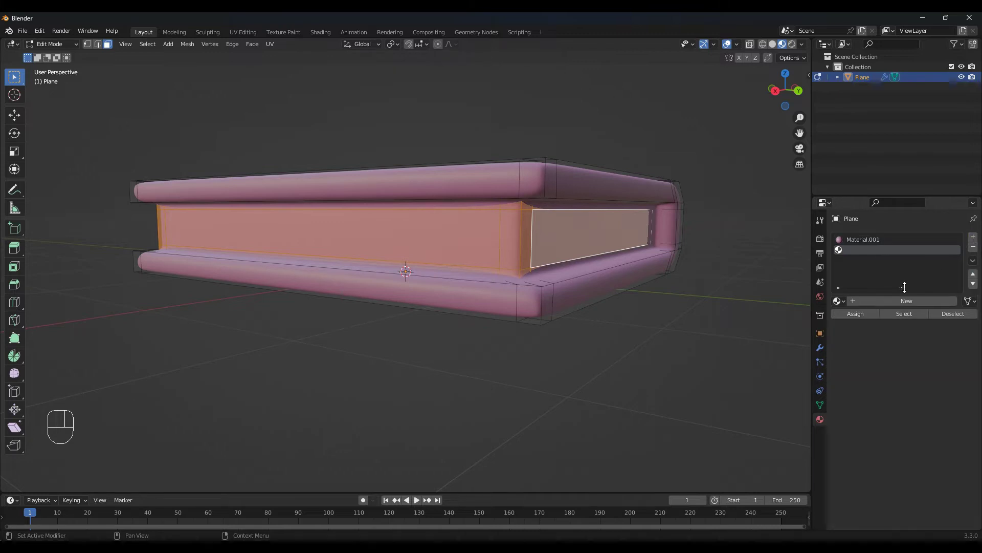
Assign a new white Material.002 in a second slot to the page faces.
left_click(879, 305)
left_click(862, 314)
key("Tab")
left_click_drag(562, 331, 672, 330)
left_click_drag(267, 324, 289, 328)
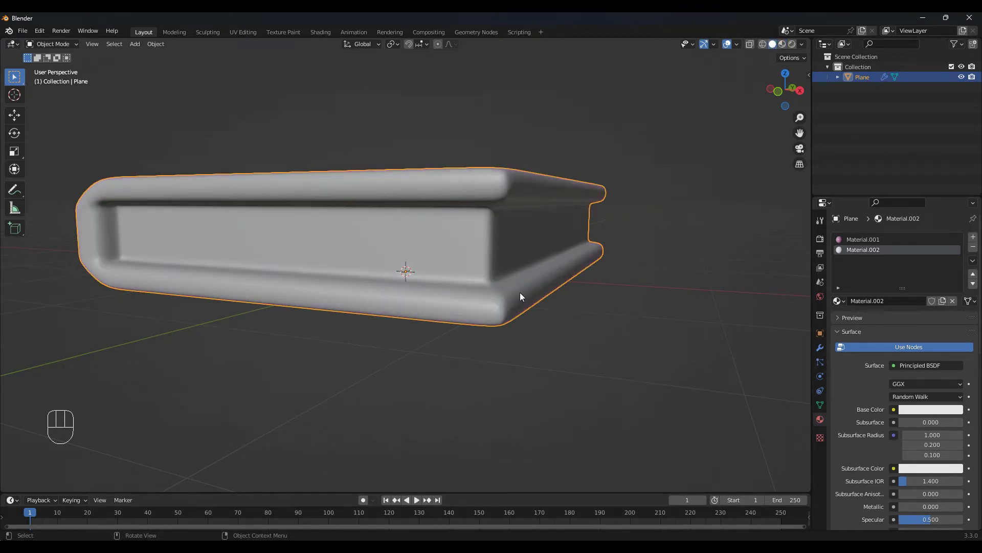
Slice the page block with a 5-cut loop cut and select the new horizontal lines.
key("Tab")
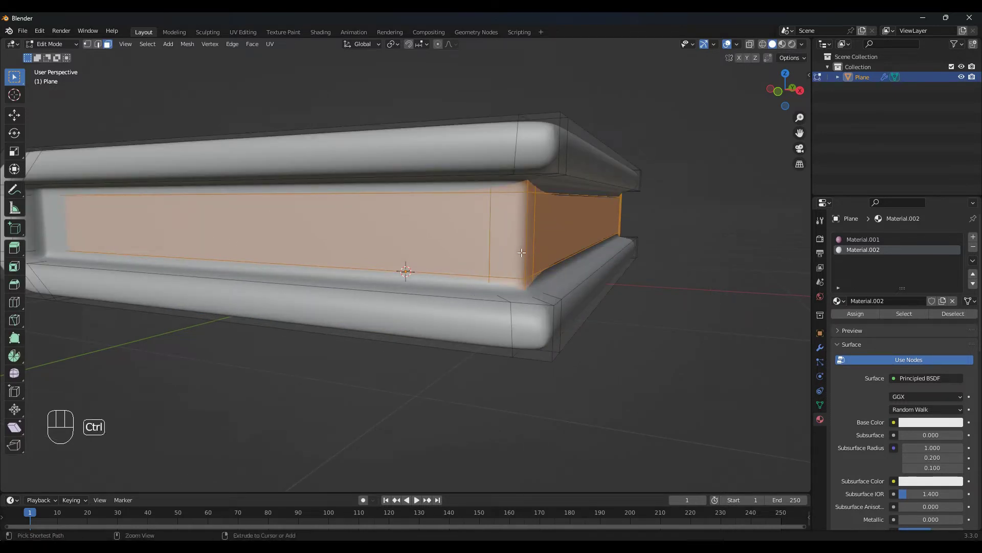
key("ctrl+r")
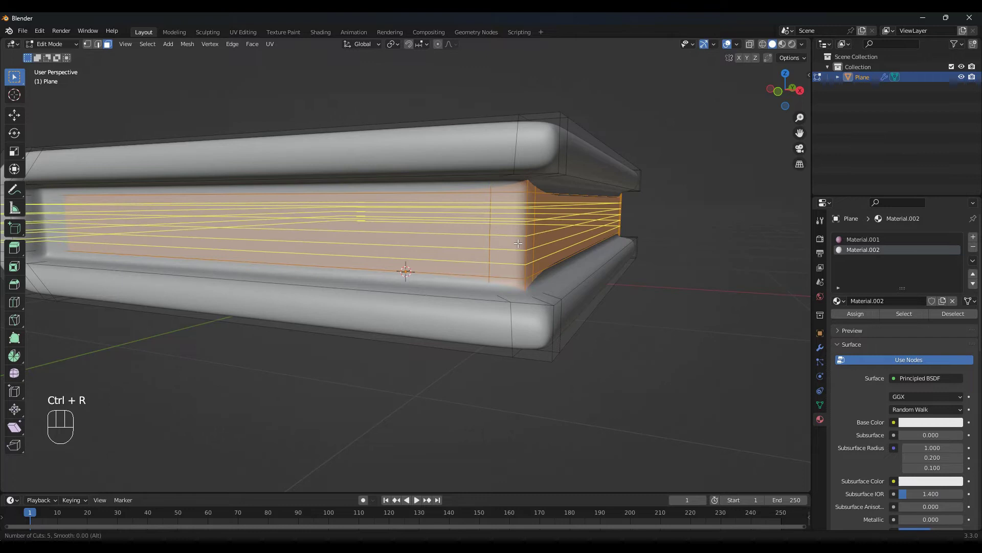
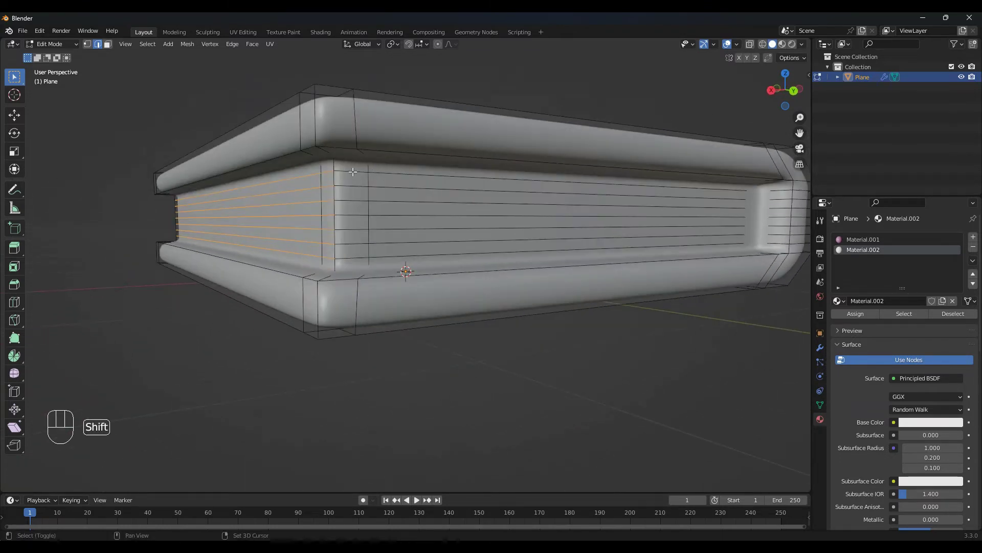
left_click_drag(350, 174, 355, 256)
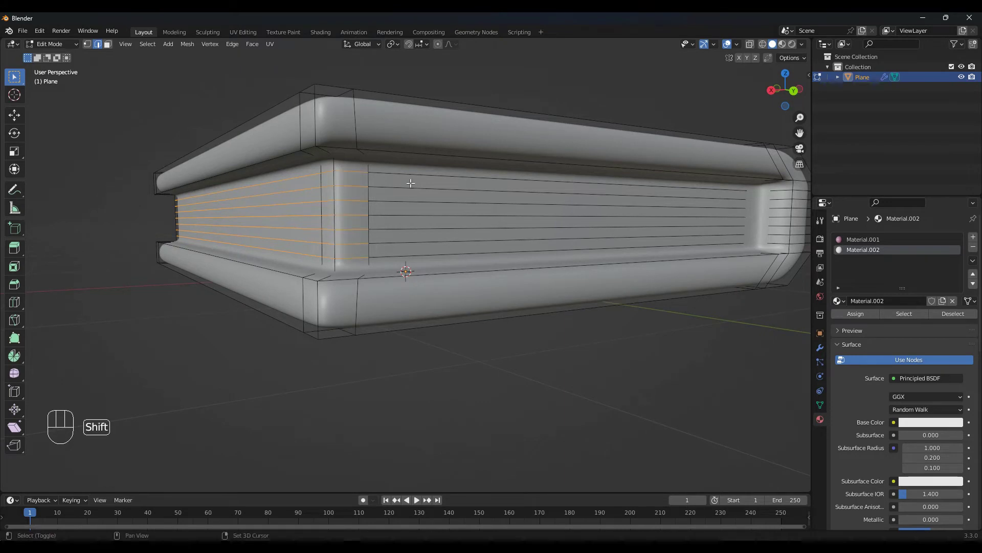
left_click_drag(409, 166, 429, 253)
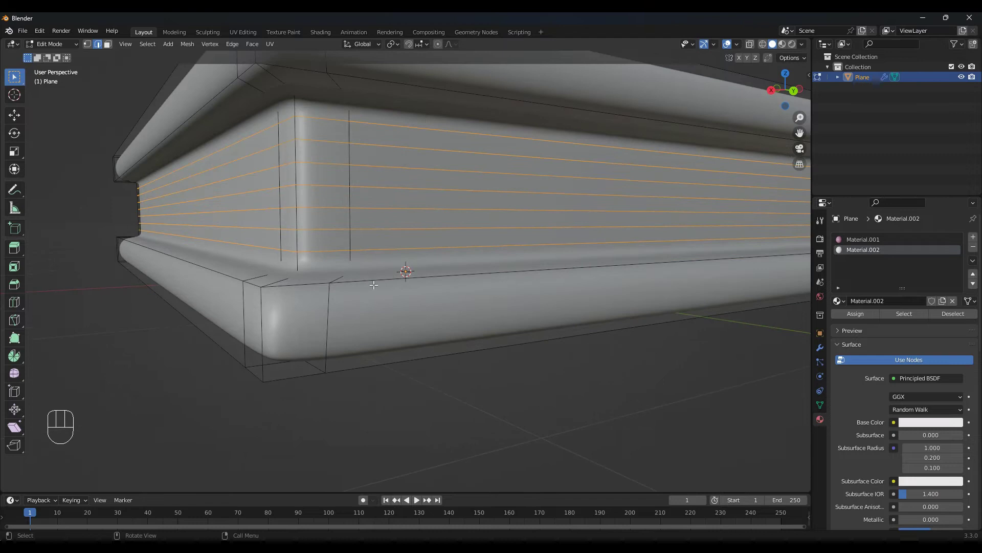
Bevel the page lines and sink them inward as thin grooves.
key("ctrl+b")
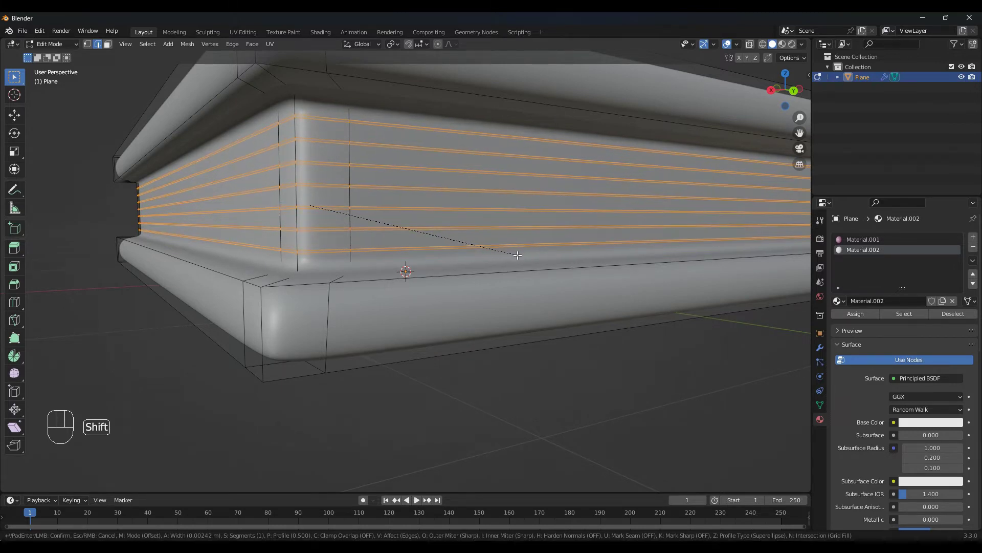
left_click_drag(418, 241, 428, 248)
key("alt+e")
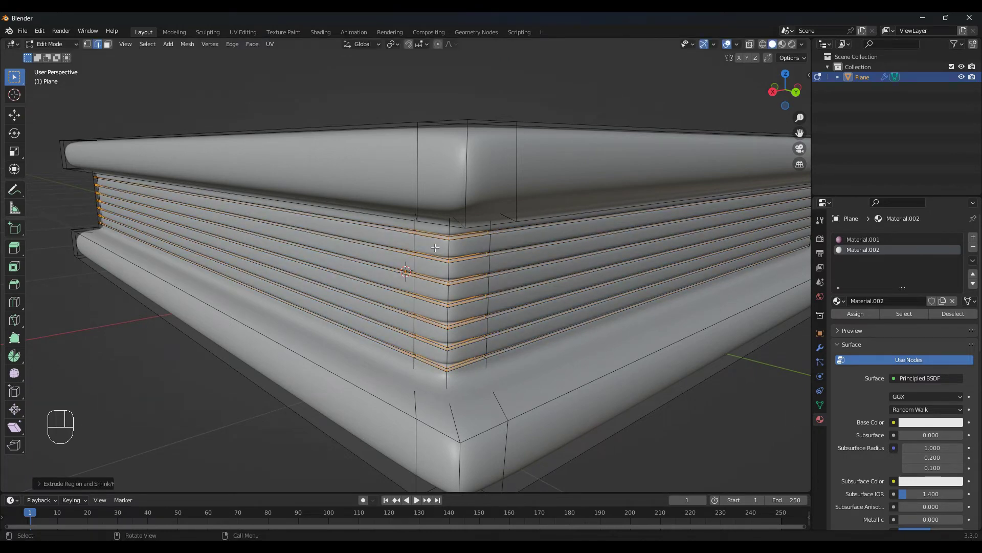
key("Tab")
left_click_drag(335, 286, 416, 283)
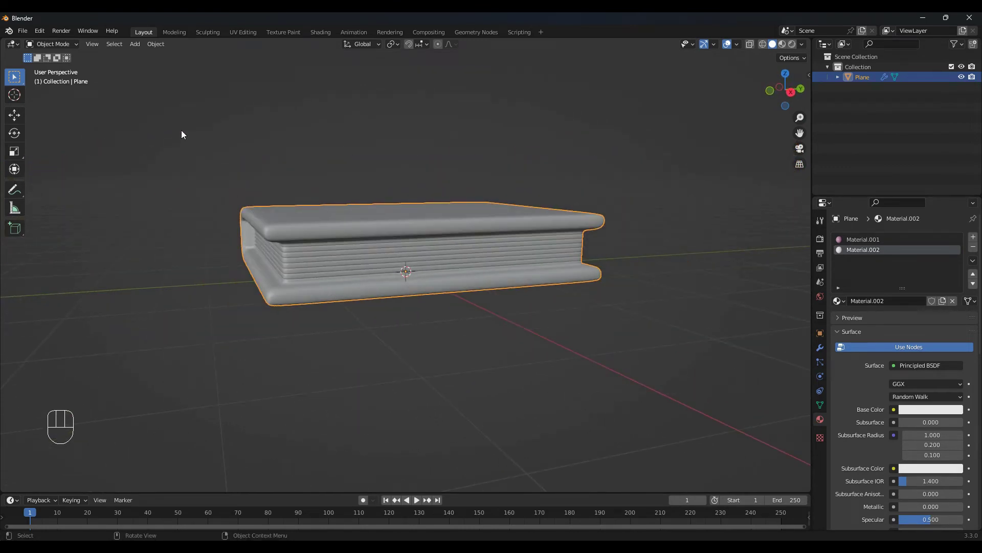
Add a second plane and scale it up into a large ground surface beneath the book.
left_click_drag(135, 49, 216, 57)
left_click_drag(321, 297, 350, 314)
key("s")
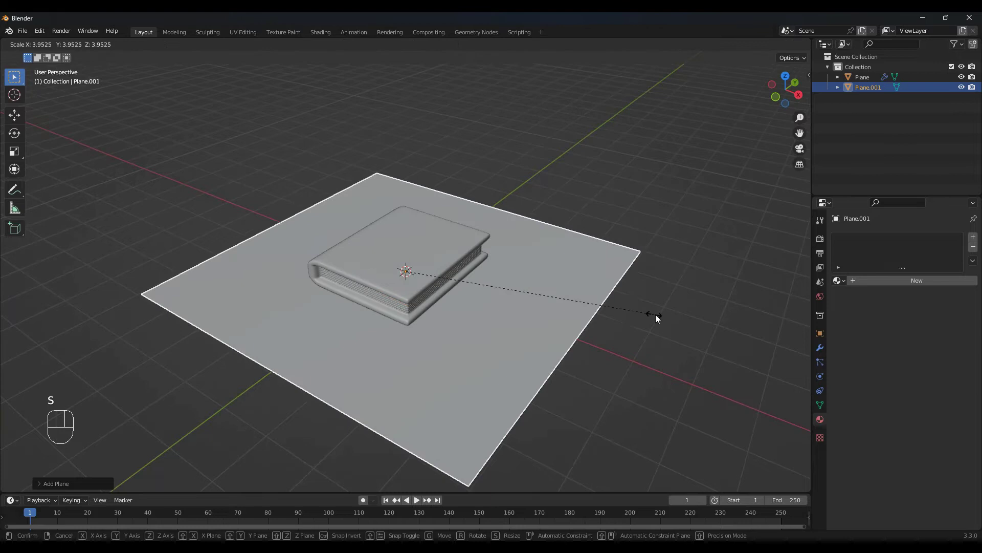
key("s")
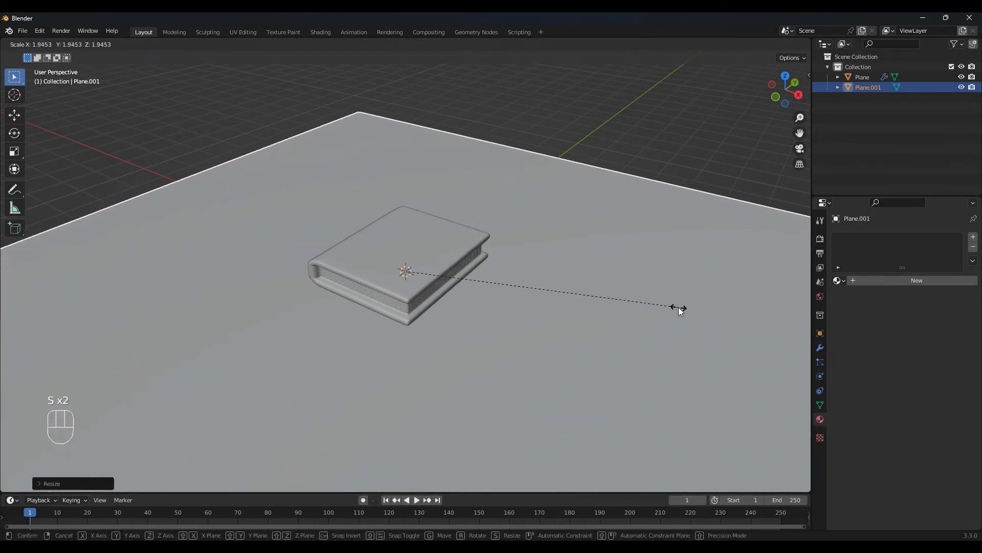
key("s")
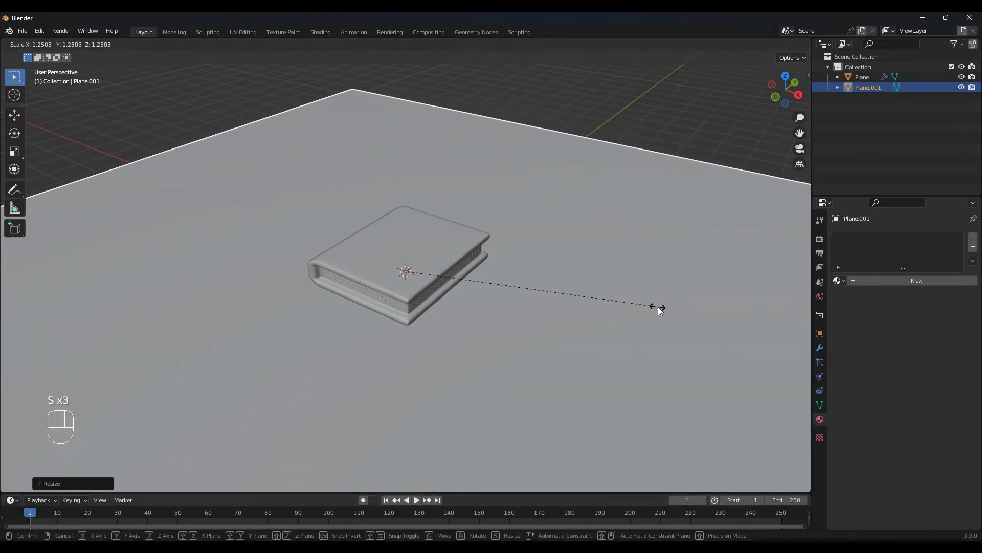
left_click_drag(505, 369, 530, 372)
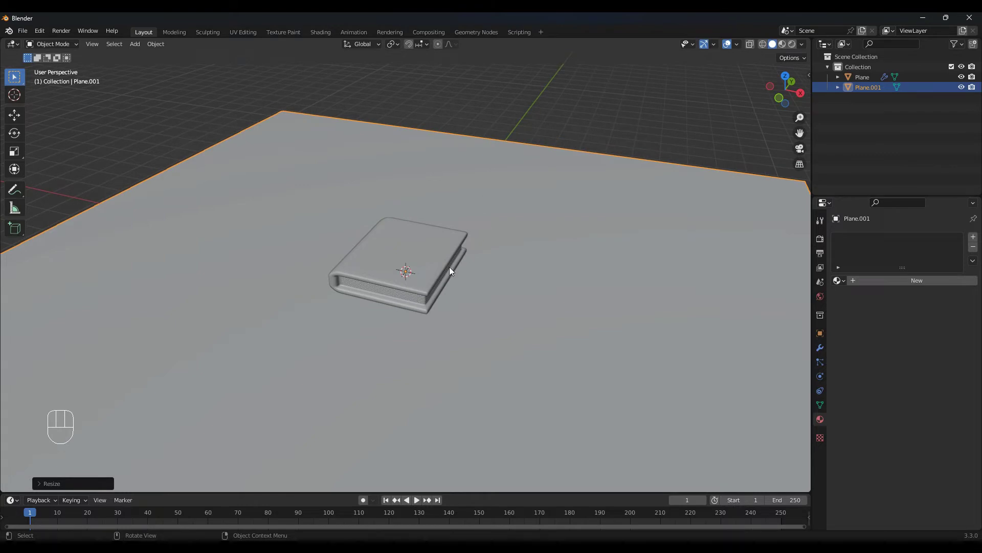
Duplicate the book into a second layer on top, wider and thinner.
key("KP_1")
left_click(436, 256)
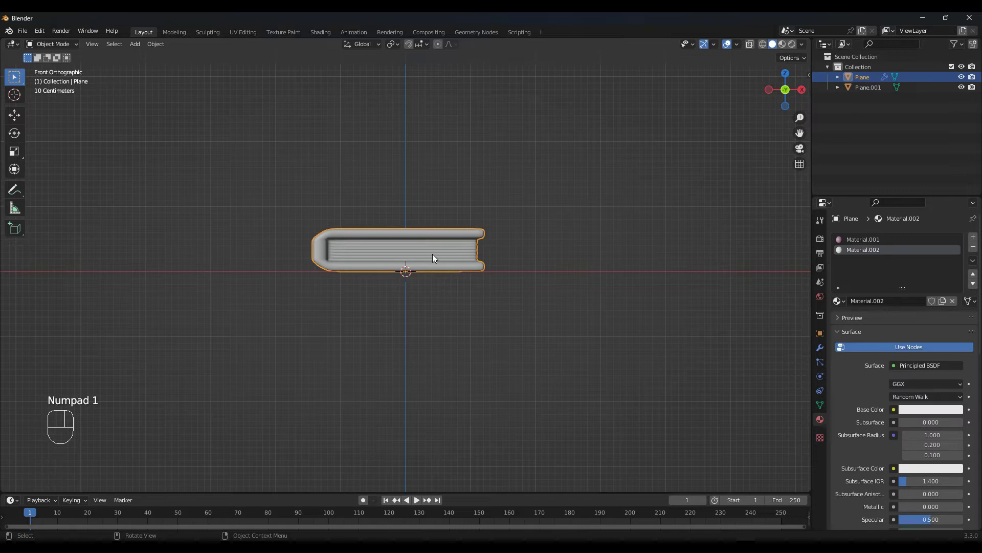
key("shift+d")
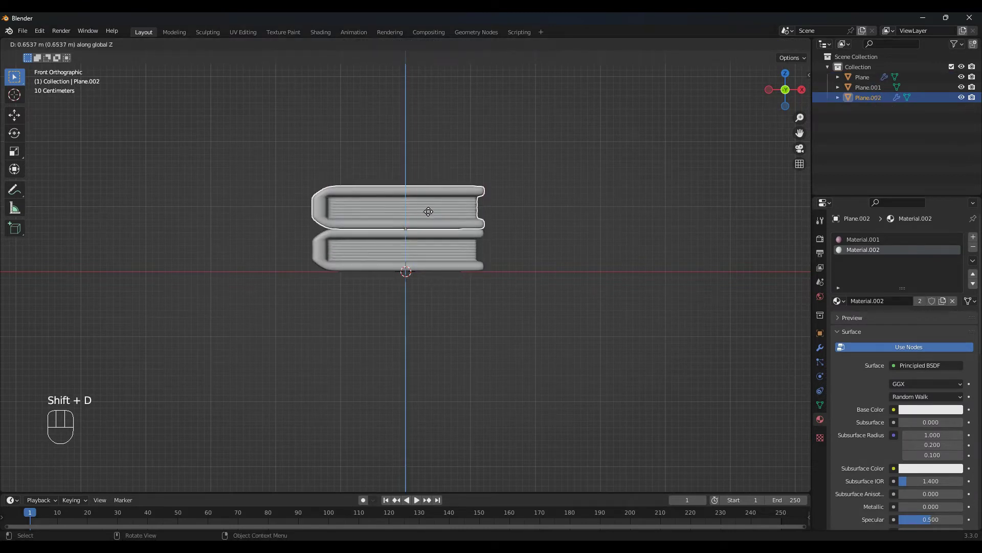
left_click_drag(507, 256, 496, 335)
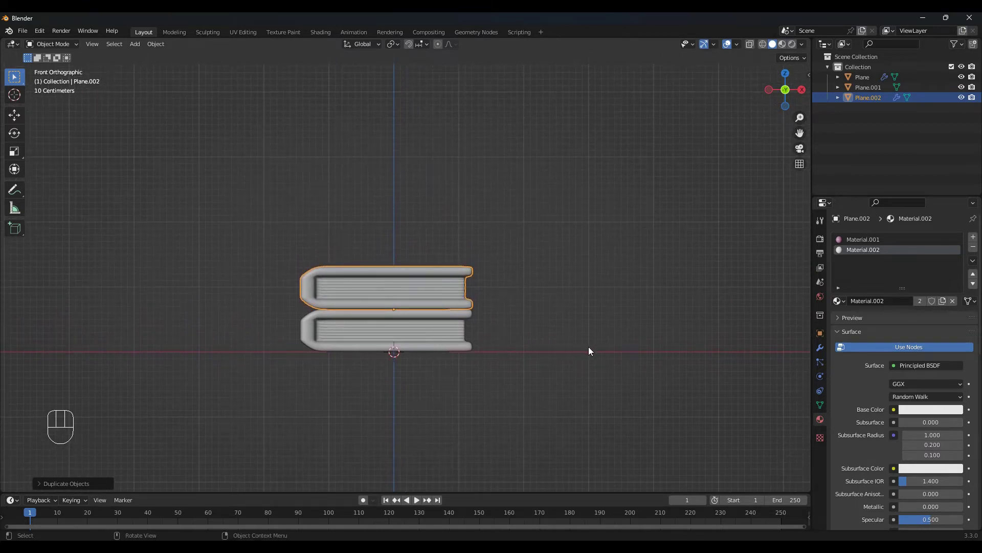
key("s")
key("r")
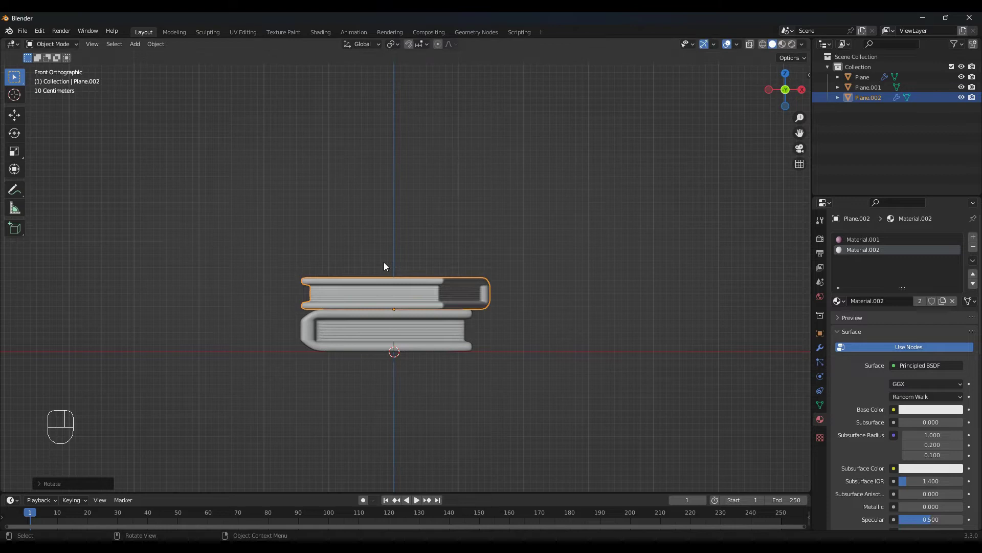
Duplicate third and fourth books onto the stack, enlarged, rotated and widened.
key("shift+d")
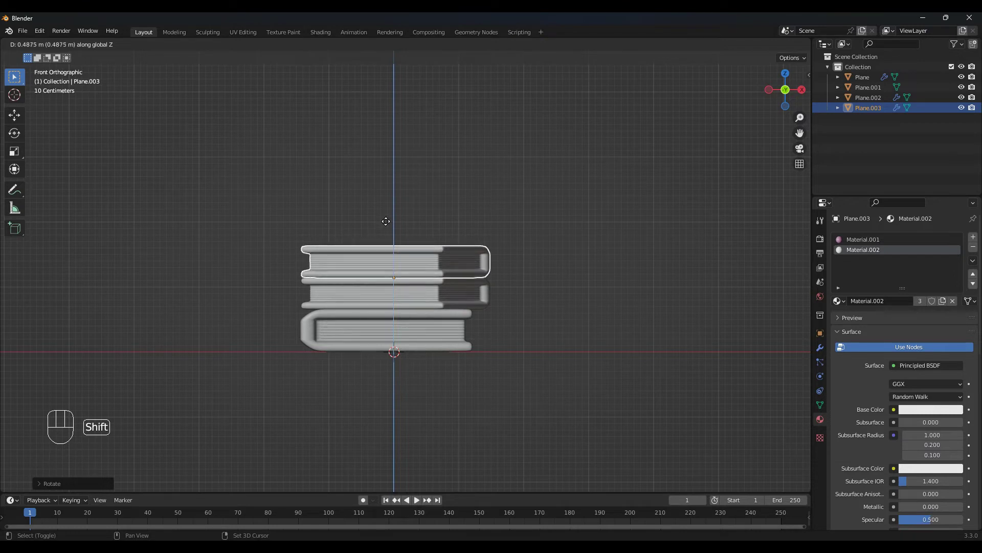
key("s")
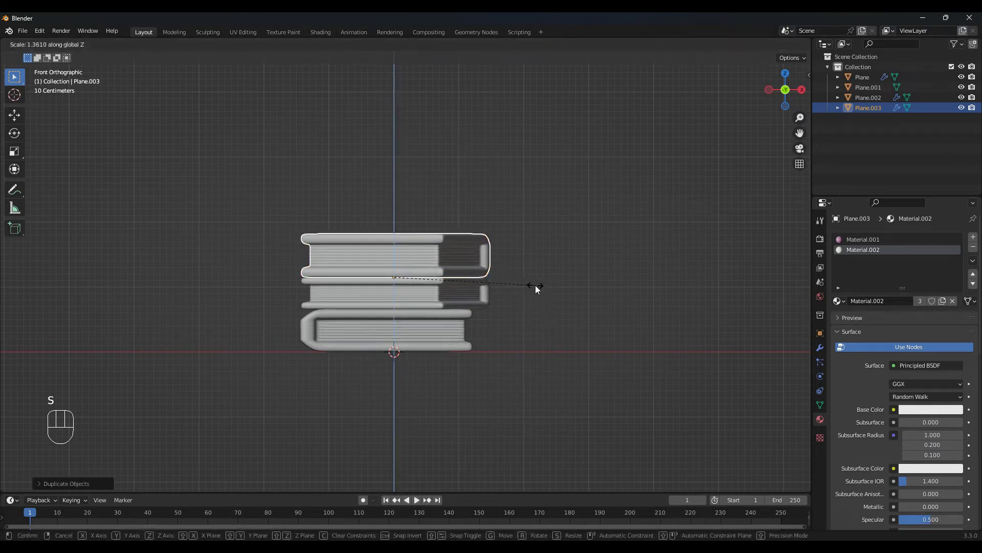
key("r")
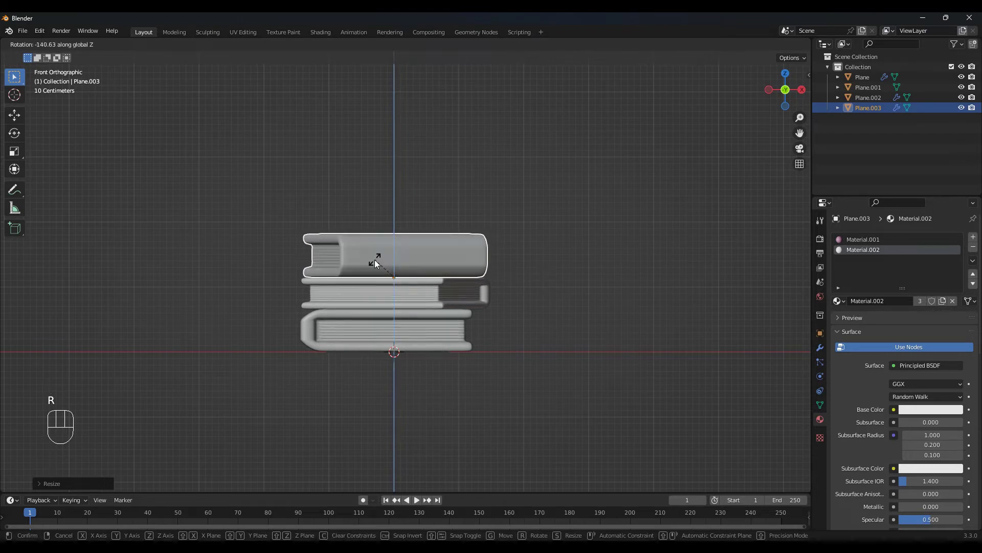
key("shift+d")
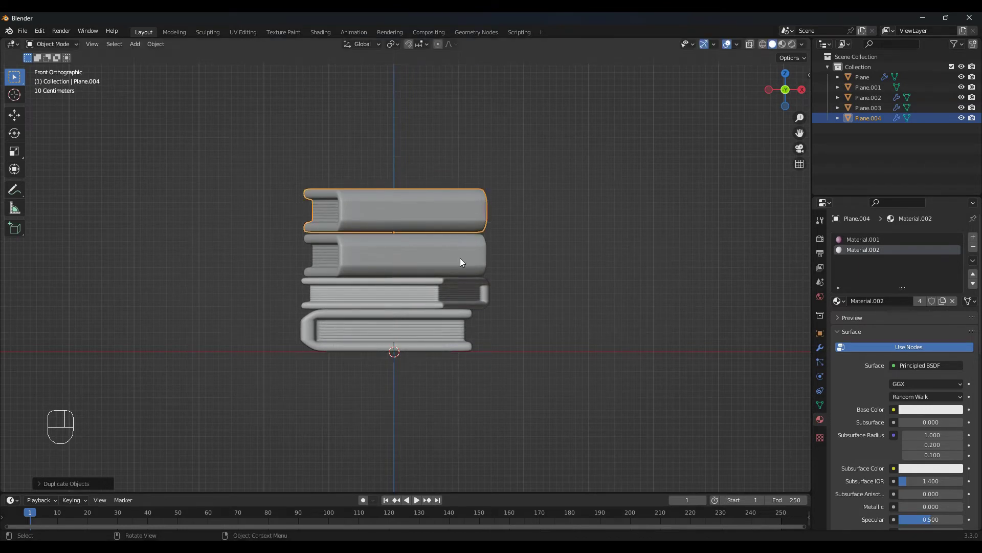
left_click_drag(512, 290, 528, 317)
key("s")
key("s")
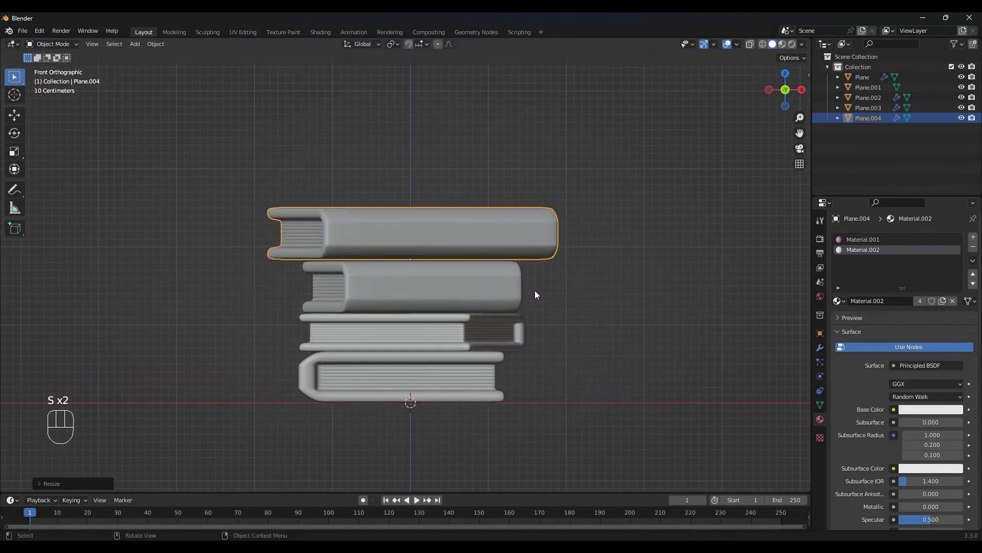
Duplicate a flipped fifth book and a smaller sixth book turned about Z on top.
key("shift+d")
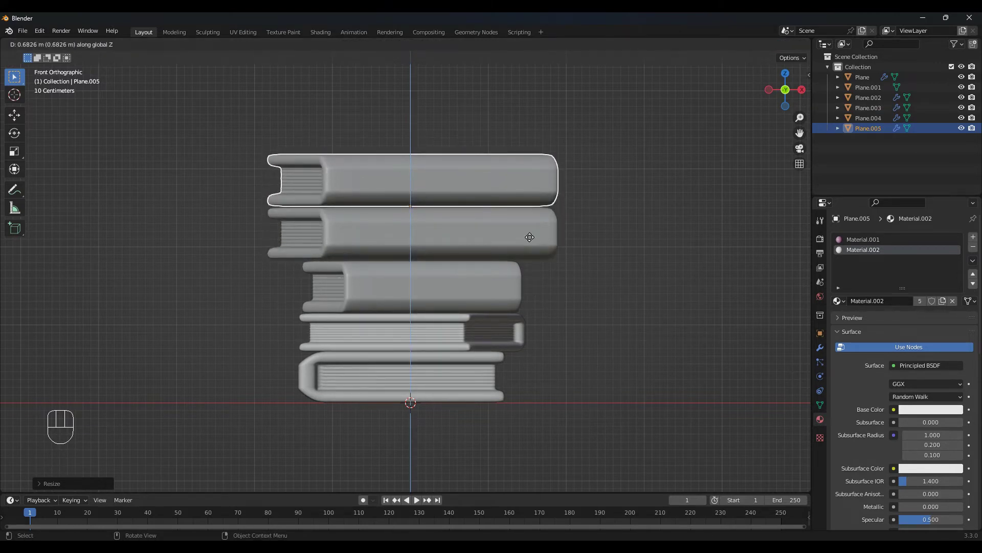
key("r")
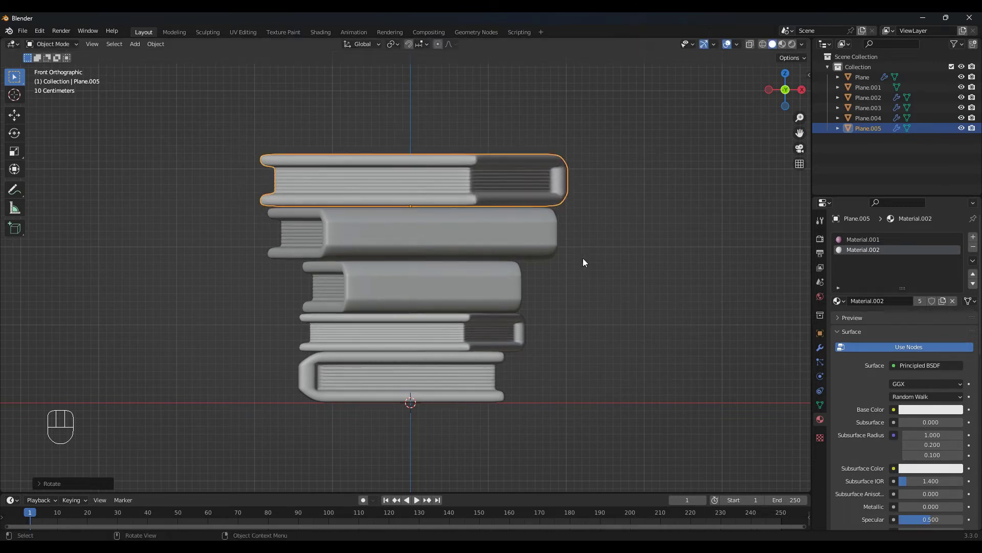
key("s")
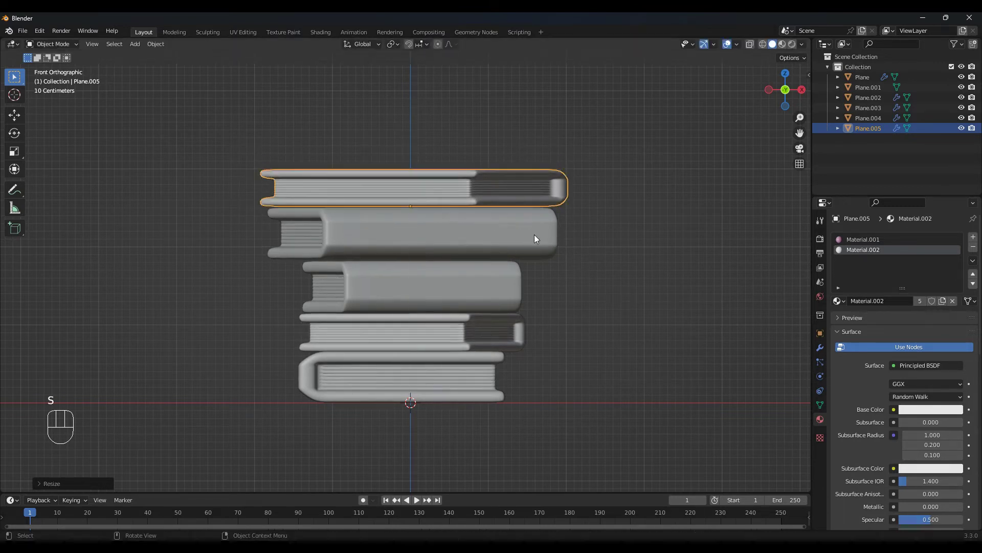
key("shift+d")
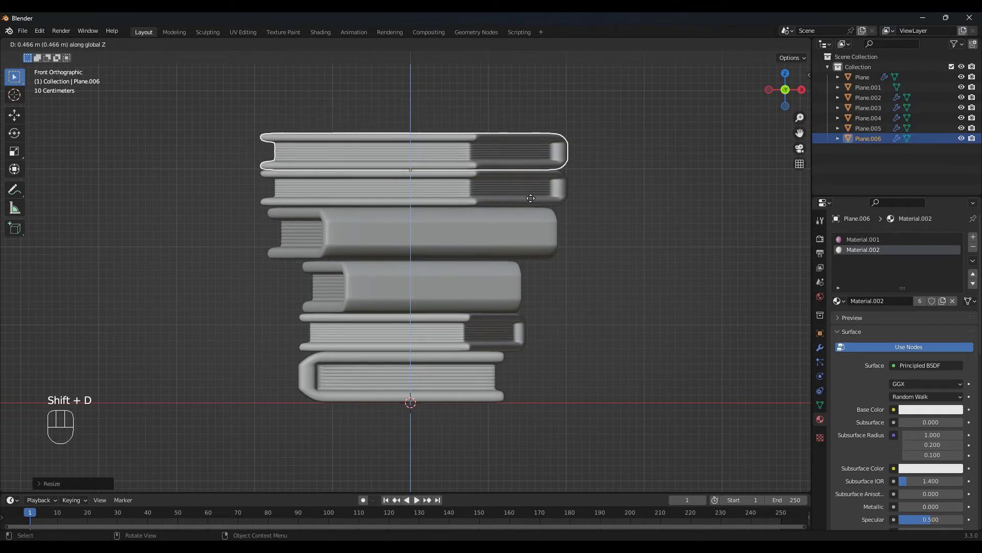
key("r")
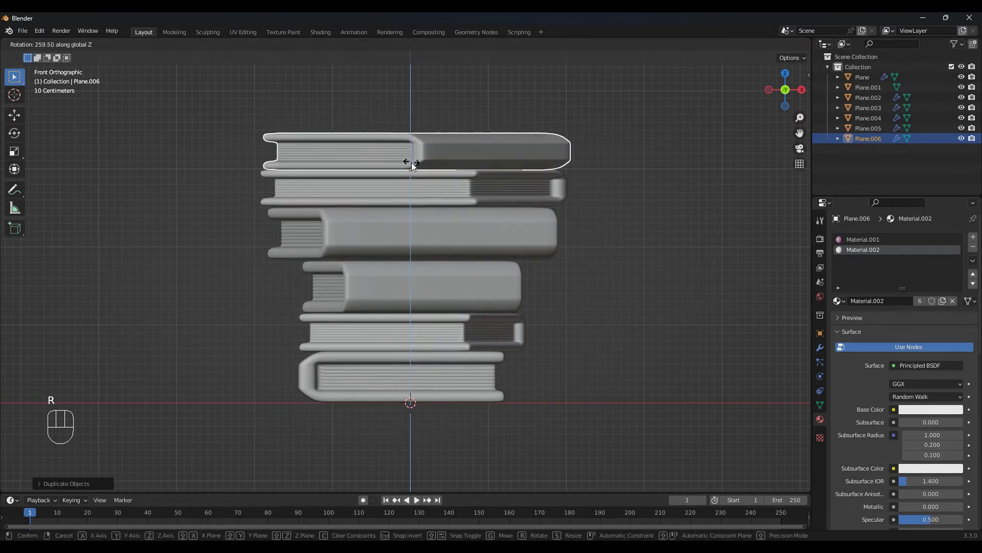
key("s")
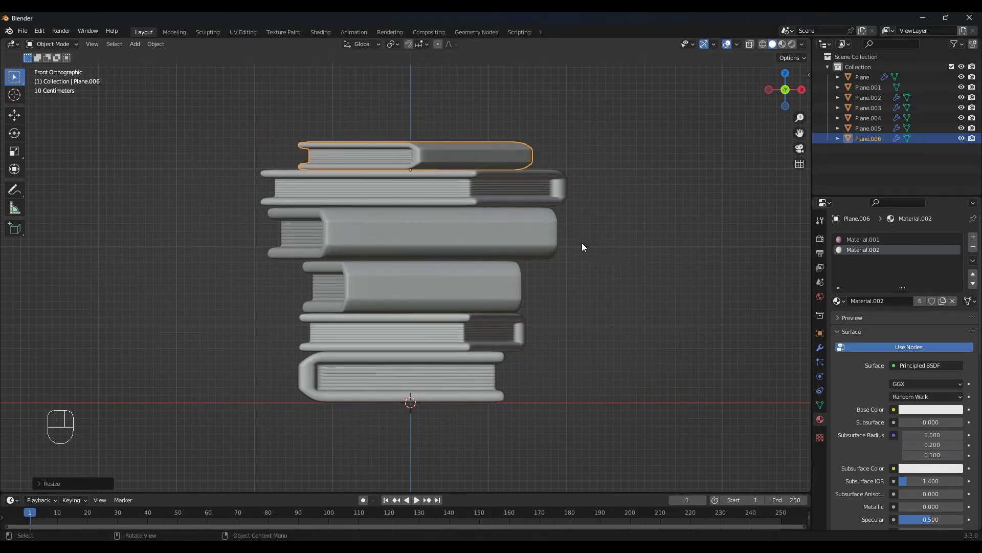
left_click_drag(619, 262, 560, 282)
Switch to Material Preview, try lightening the shared pink cover, then undo it.
left_click_drag(481, 351, 537, 337)
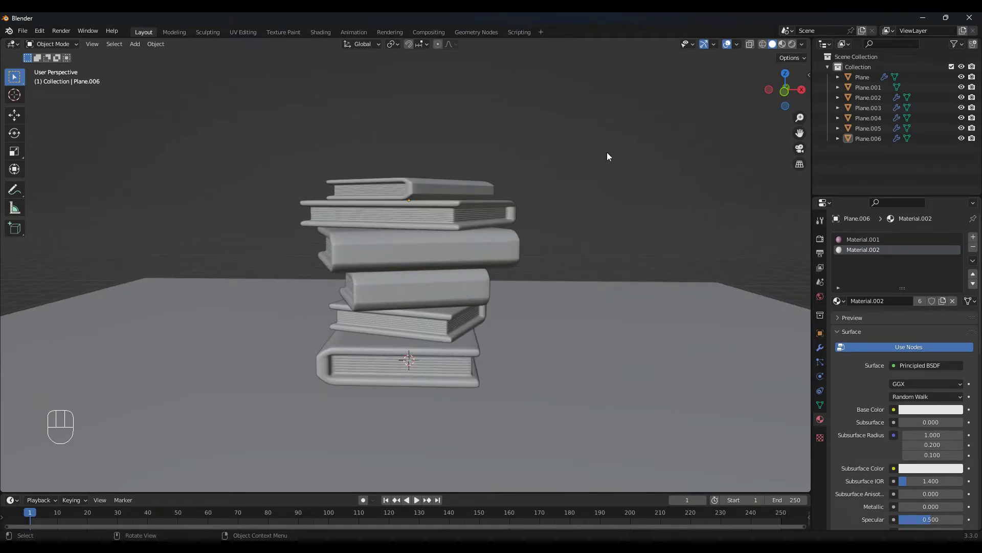
left_click(785, 48)
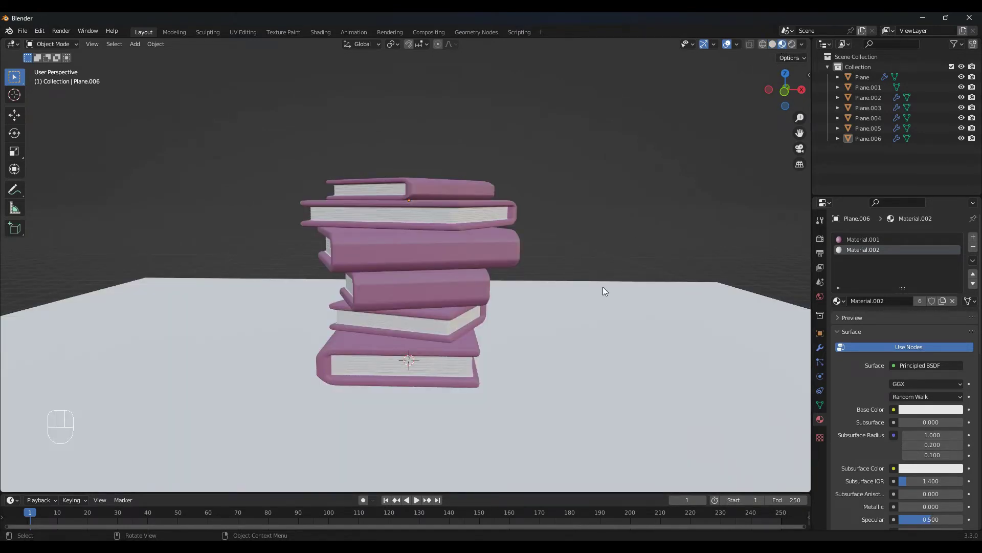
left_click_drag(557, 358, 561, 292)
left_click(563, 302)
left_click(941, 392)
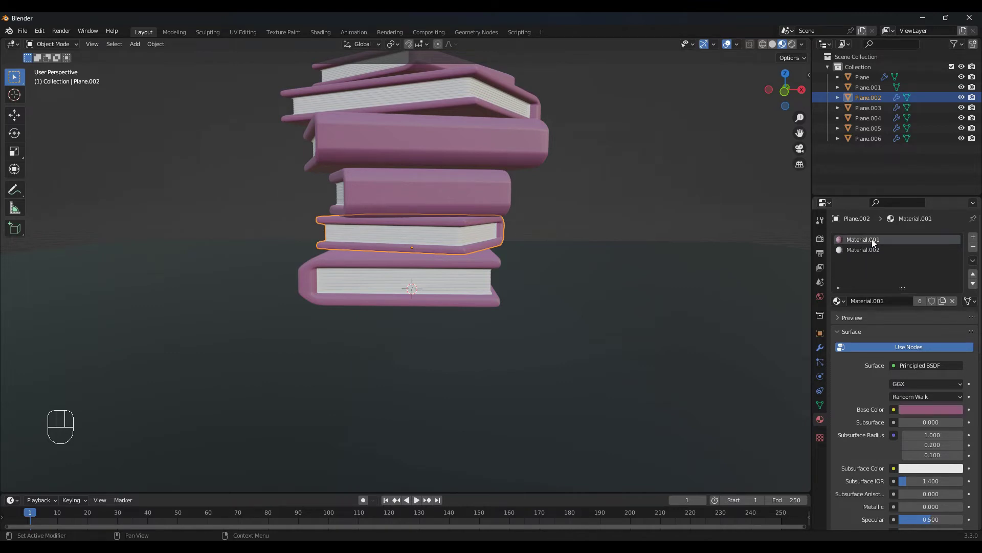
left_click(934, 416)
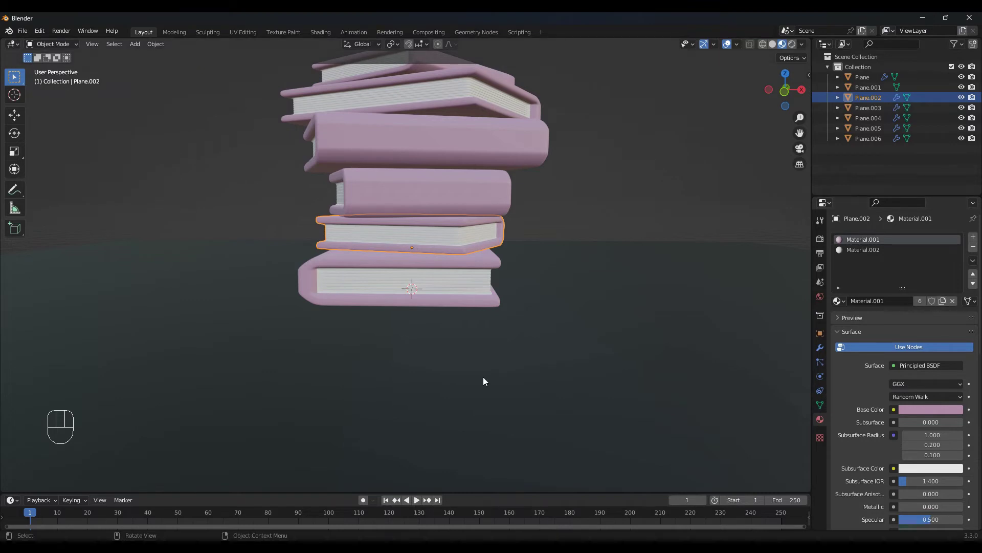
key("ctrl+z")
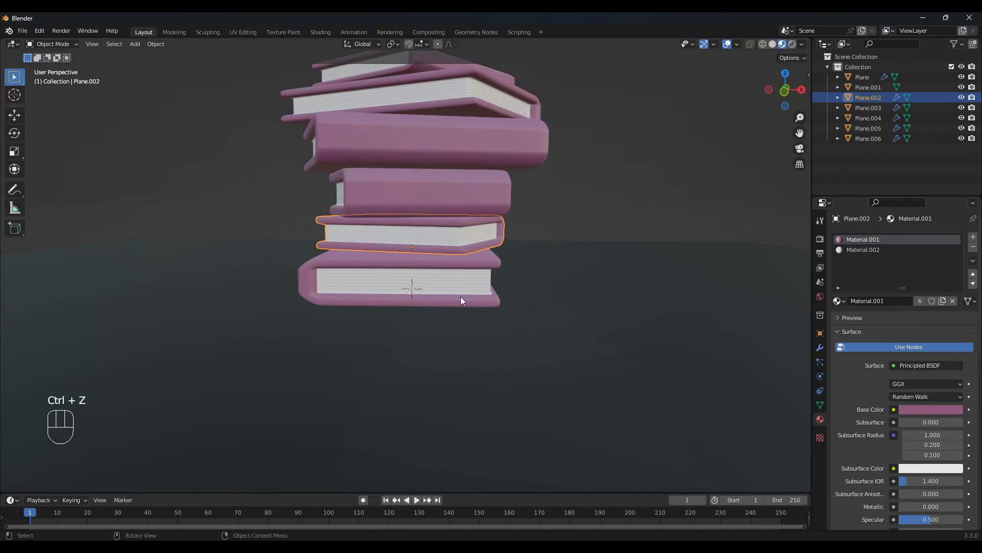
Give the second book its own material with Base Color lightened to B48BAB.
left_click(439, 242)
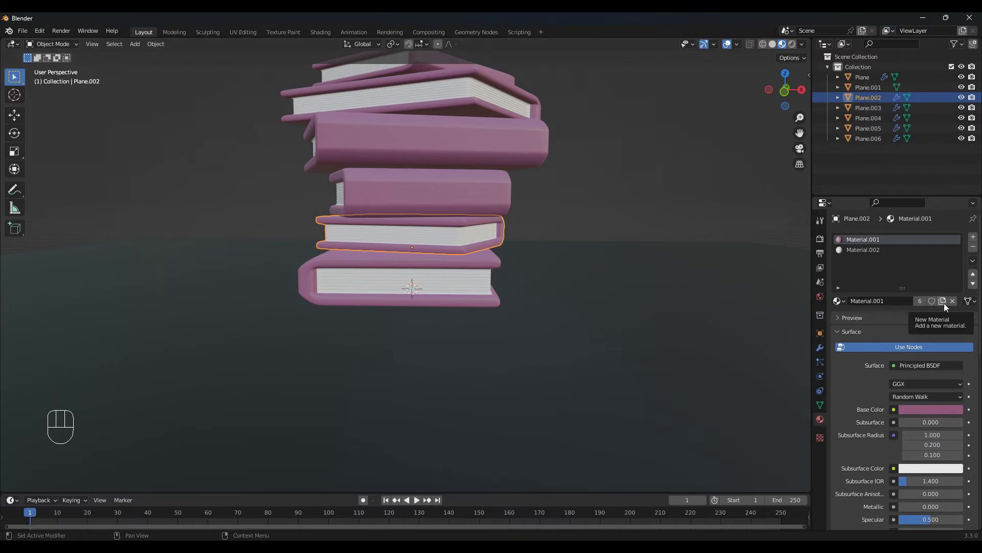
left_click(948, 305)
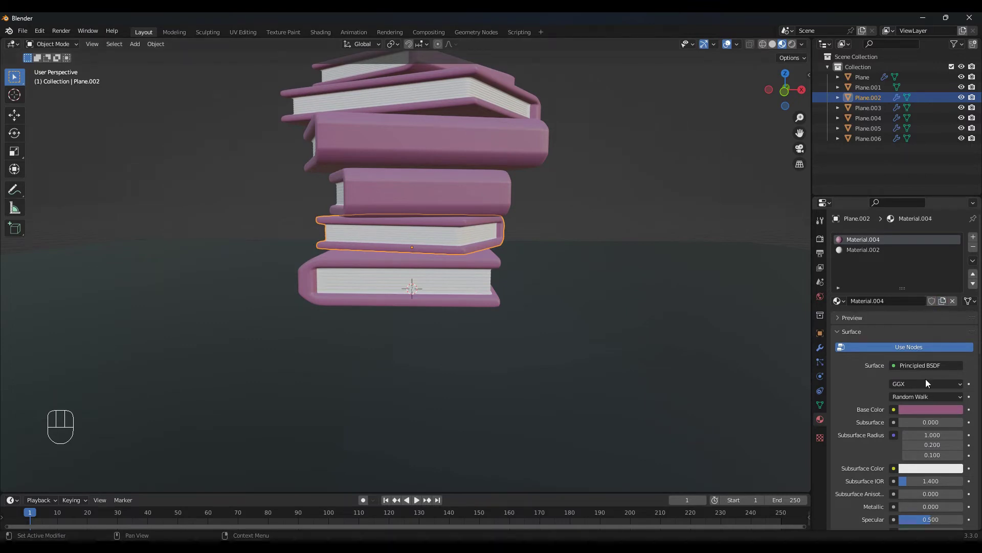
left_click(927, 411)
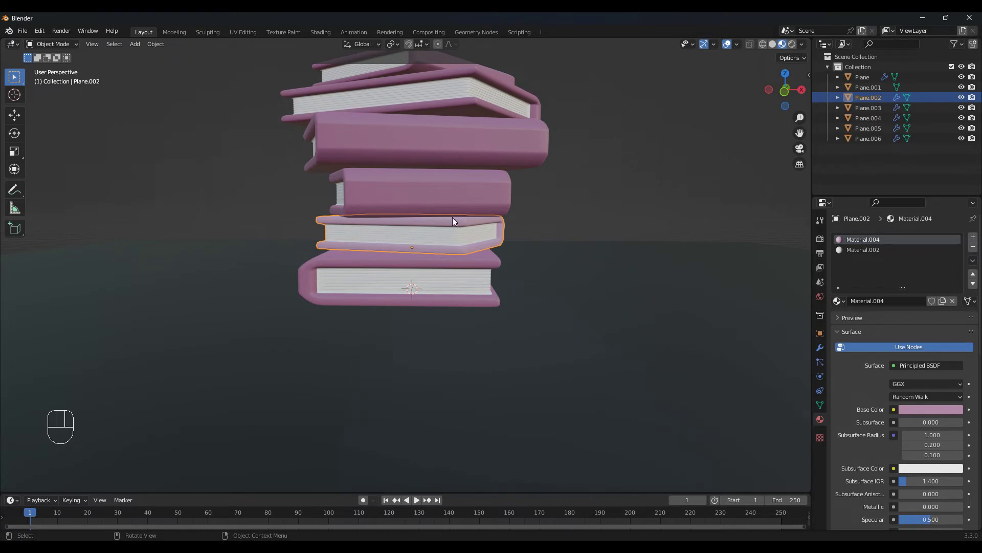
Give the third book from the bottom its own material with a peach cover colour.
left_click_drag(500, 275, 480, 359)
left_click(455, 298)
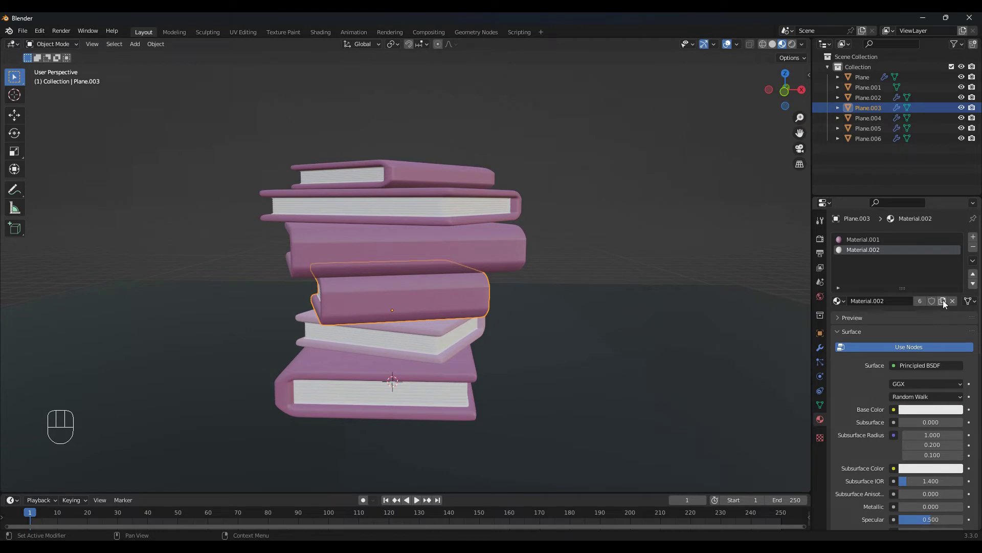
left_click(943, 304)
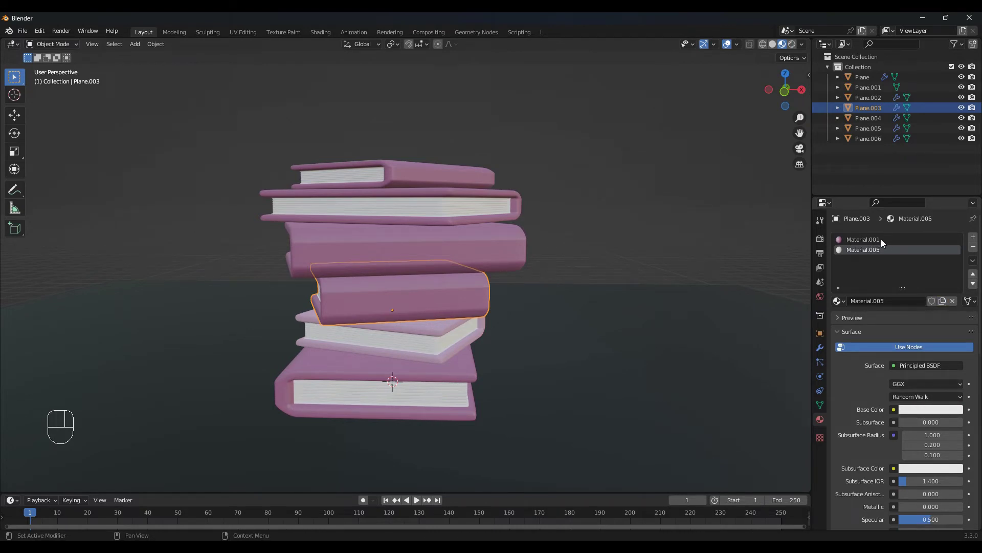
left_click(948, 306)
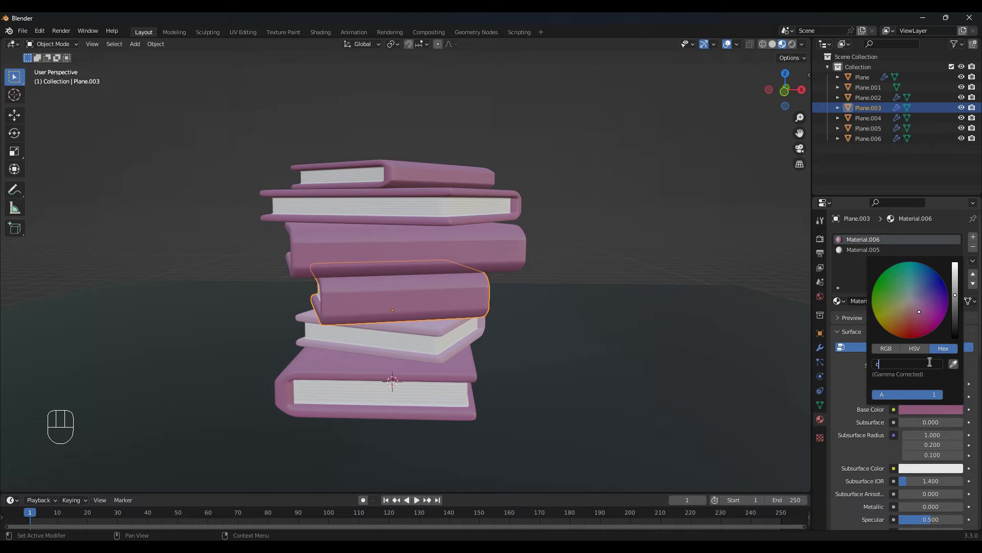
key("KP_8")
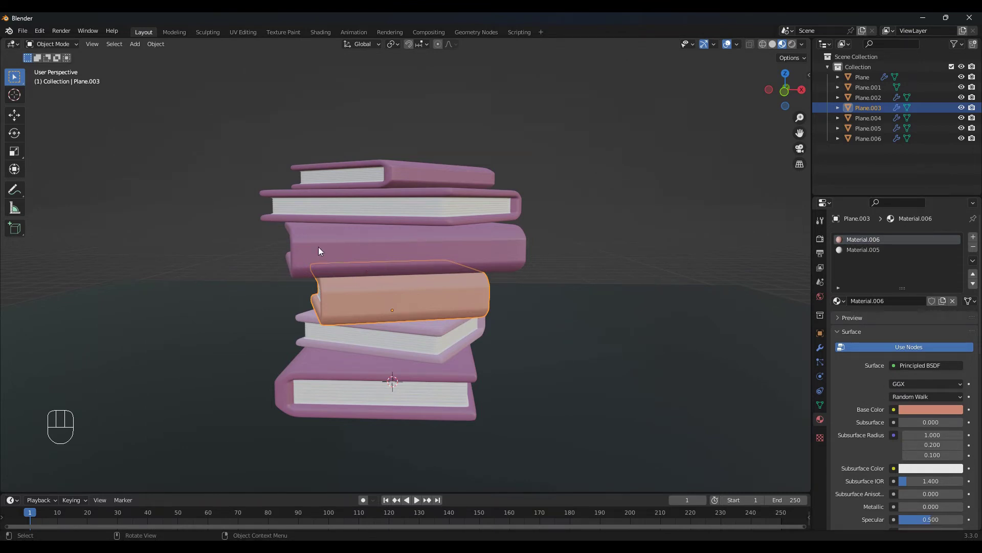
Give the fourth book its own material with a dark red cover colour.
left_click(497, 252)
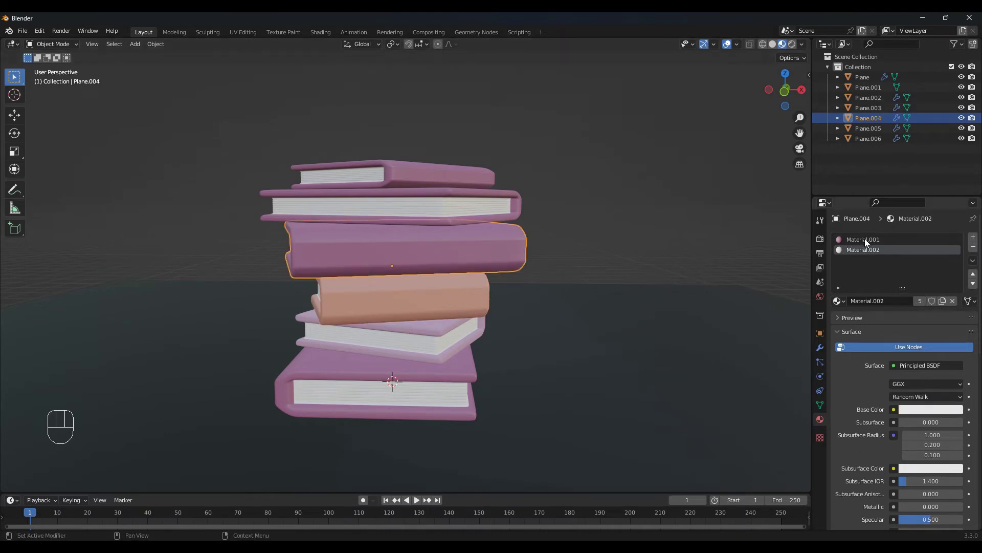
left_click(947, 306)
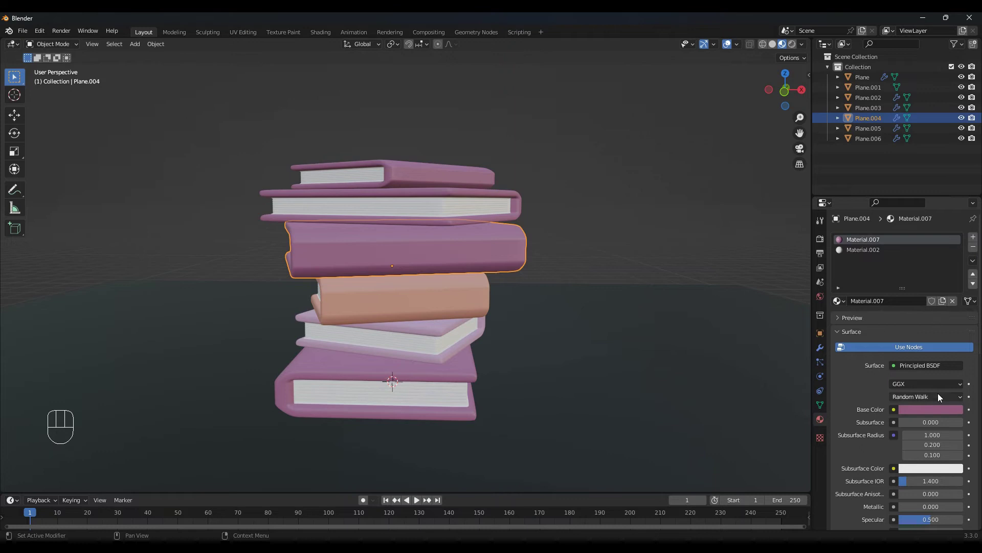
left_click(931, 412)
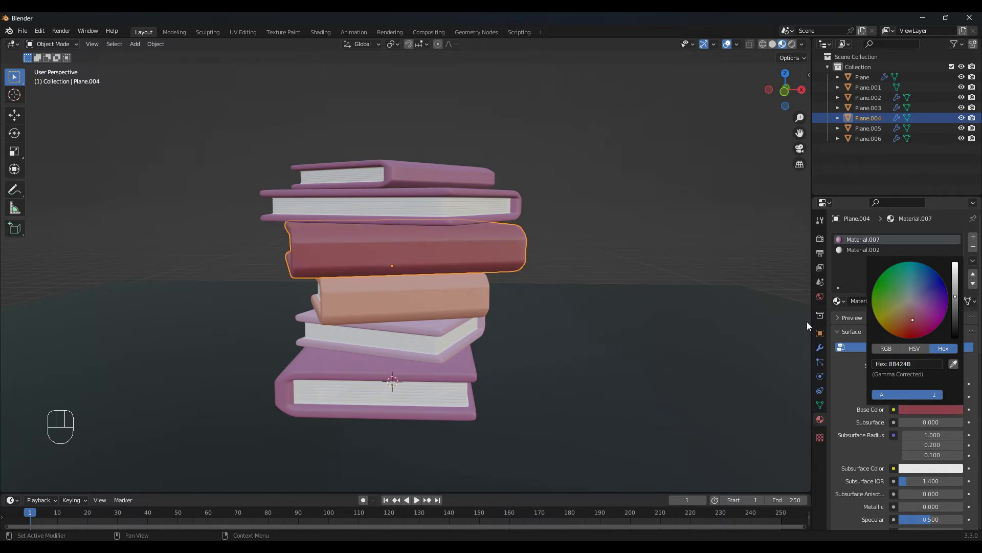
left_click(437, 210)
Give the fifth book a pale blue cover and the top book a light pink (FEA7BC) cover.
left_click(868, 243)
left_click(950, 303)
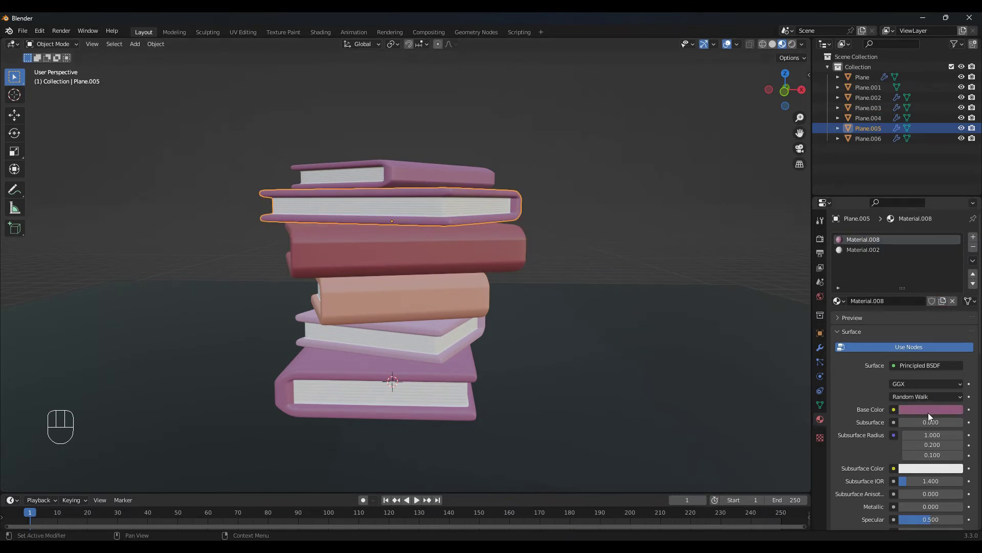
left_click_drag(933, 412, 930, 380)
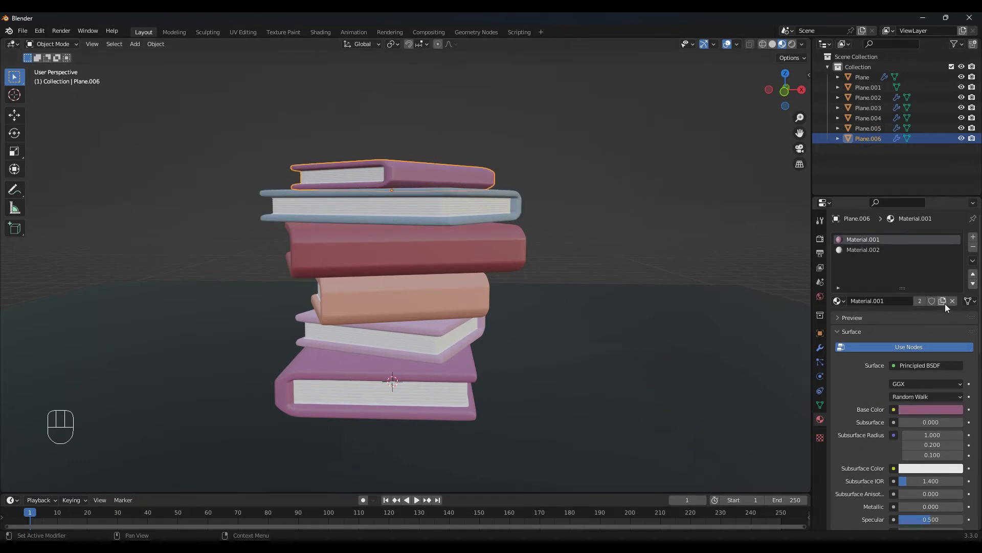
left_click(945, 411)
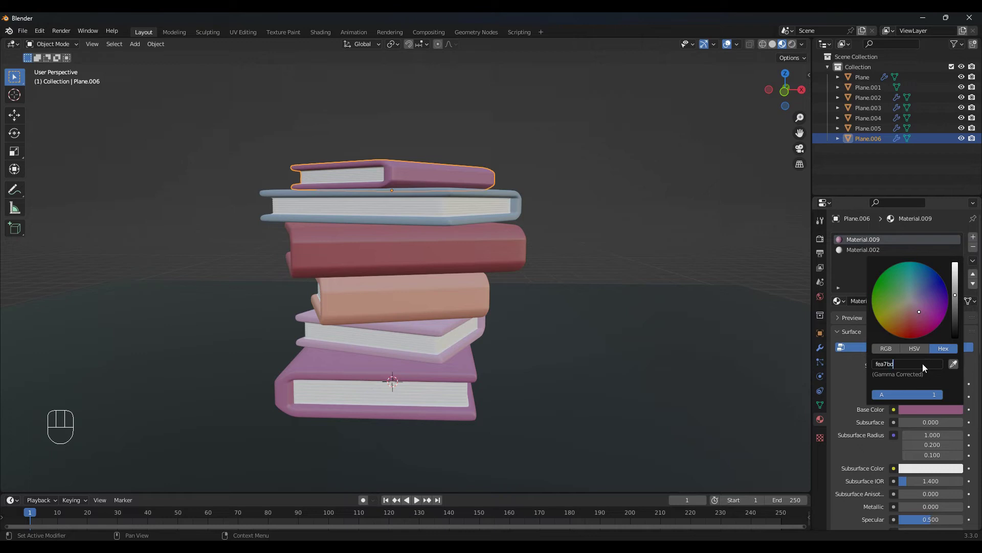
left_click(703, 372)
left_click_drag(667, 326, 633, 329)
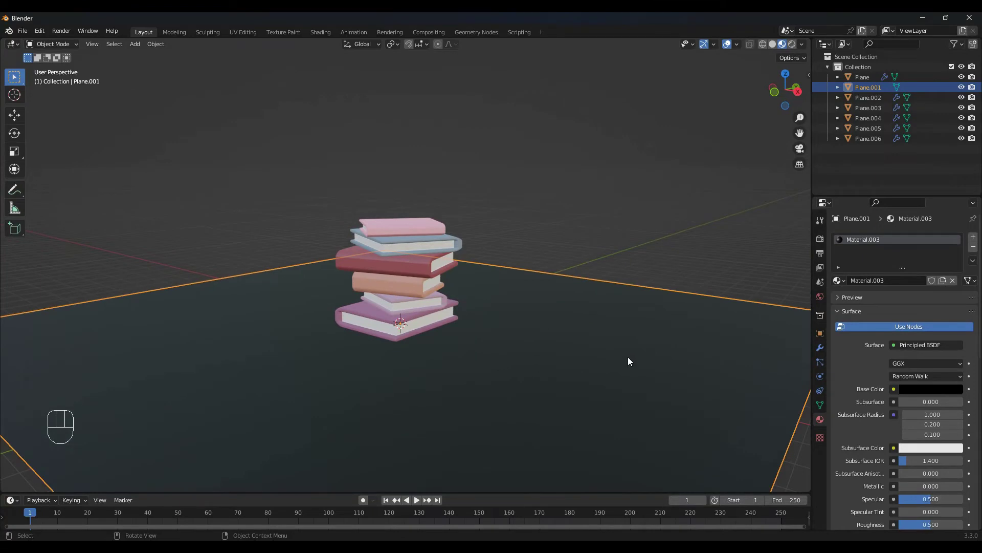
Create a TrueIsoCam isometric camera and lower it on Z so the stack is framed.
key("n")
left_click(806, 159)
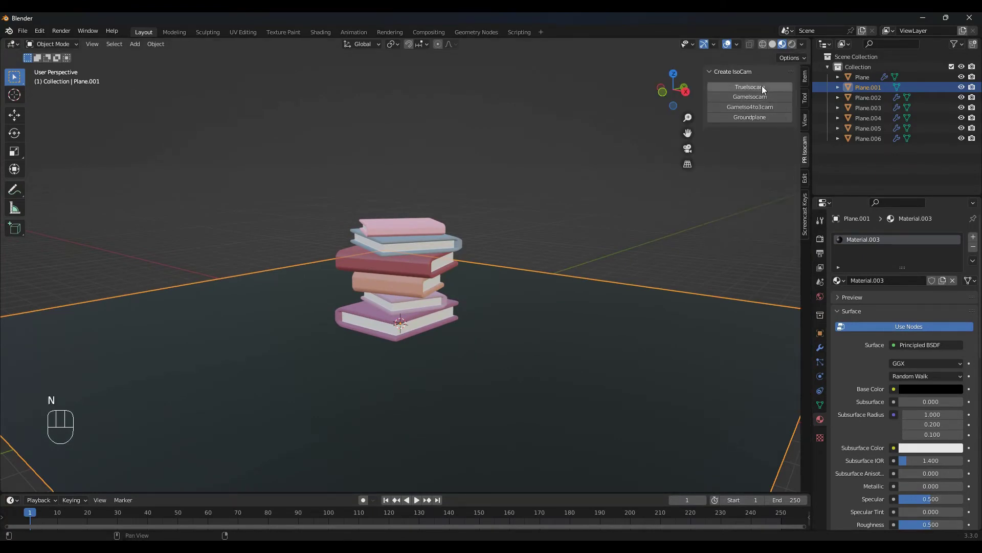
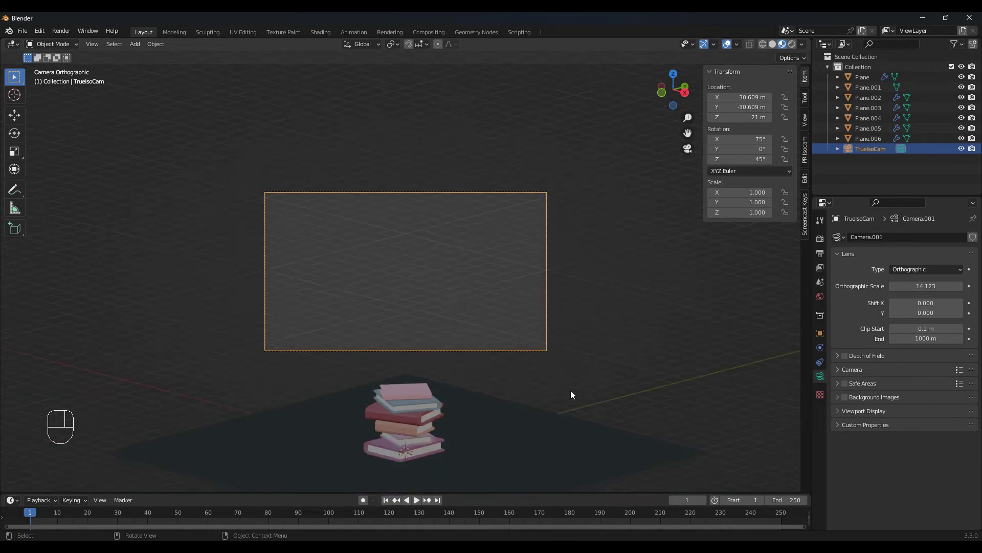
left_click(516, 338)
key("g")
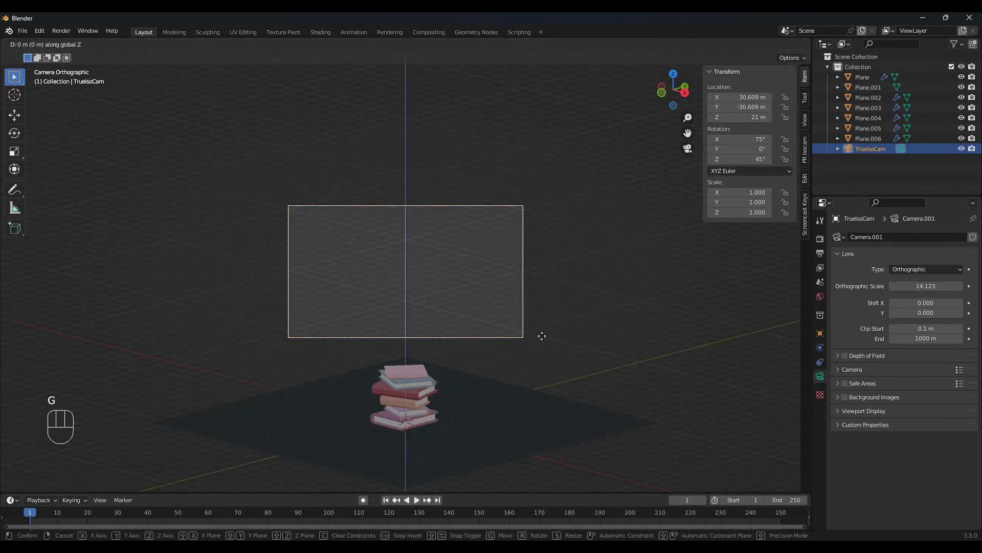
key("g")
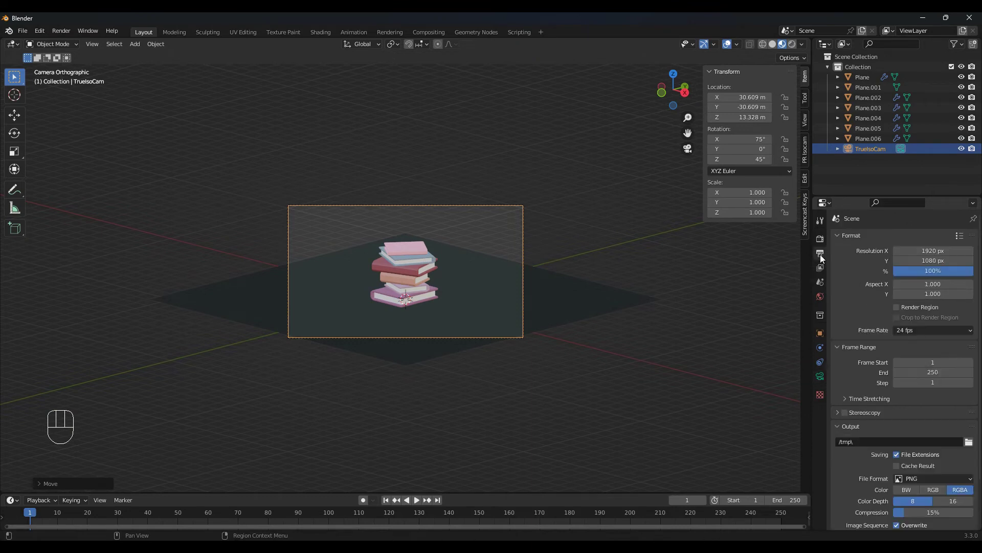
Set a square render resolution and reduce the camera's Orthographic Scale to tighten the framing.
left_click_drag(929, 250, 819, 379)
key("KP_0")
key("KP_0")
left_click(819, 379)
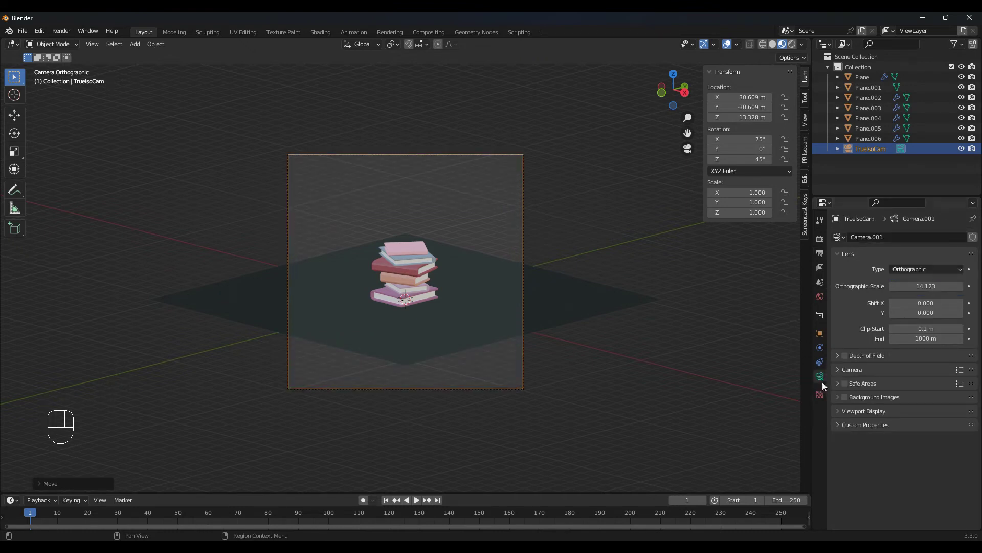
left_click_drag(941, 291, 917, 290)
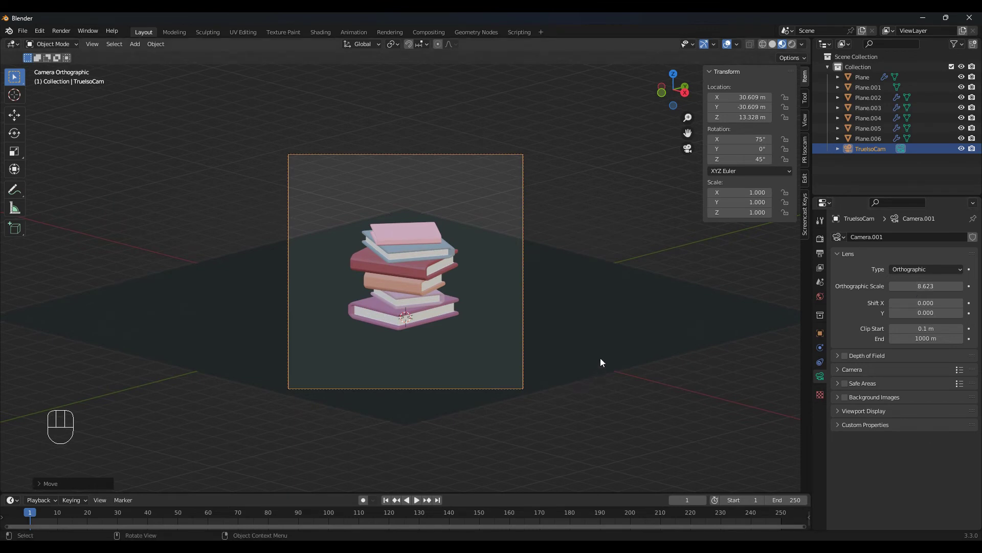
Scale the ground plane up to about 43.8 m so it fills the shot.
left_click(590, 300)
key("s")
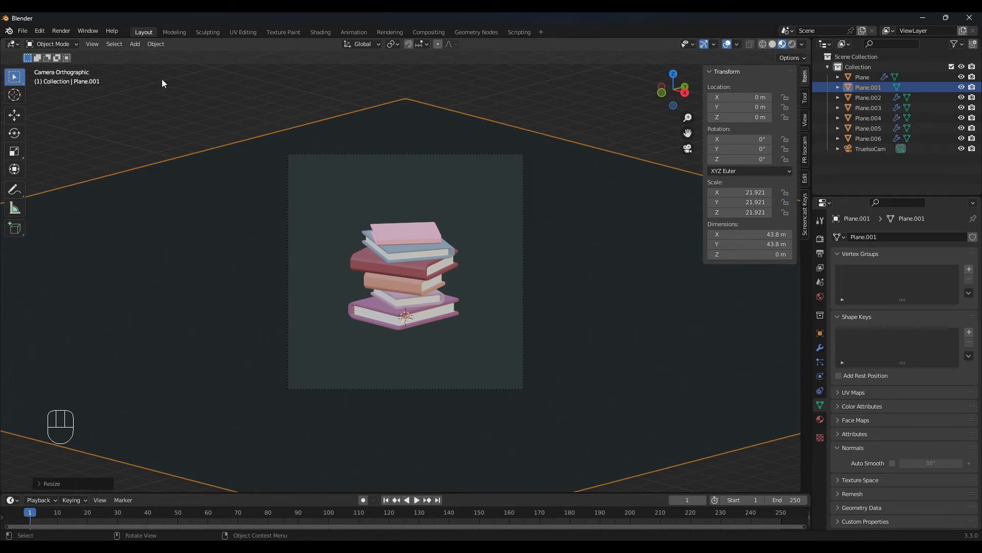
Add a sun light raised above the books, rotated 45° on X and -90° on Z.
left_click_drag(146, 48, 237, 195)
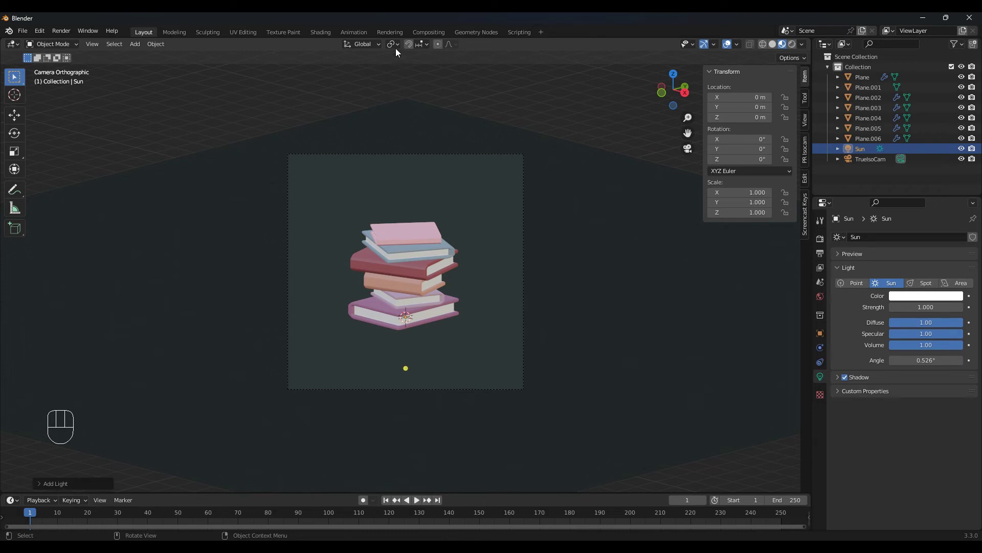
left_click_drag(397, 46, 427, 68)
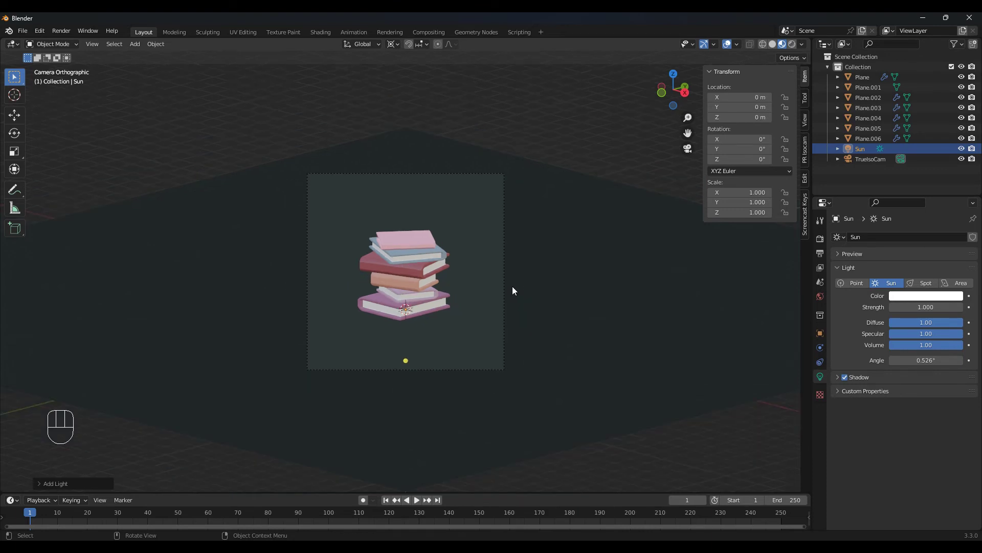
key("g")
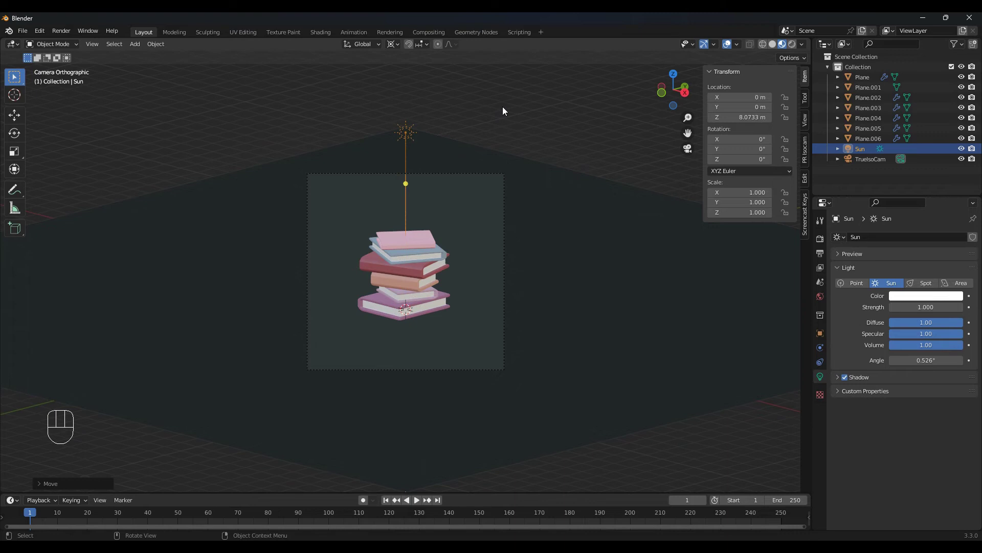
key("r")
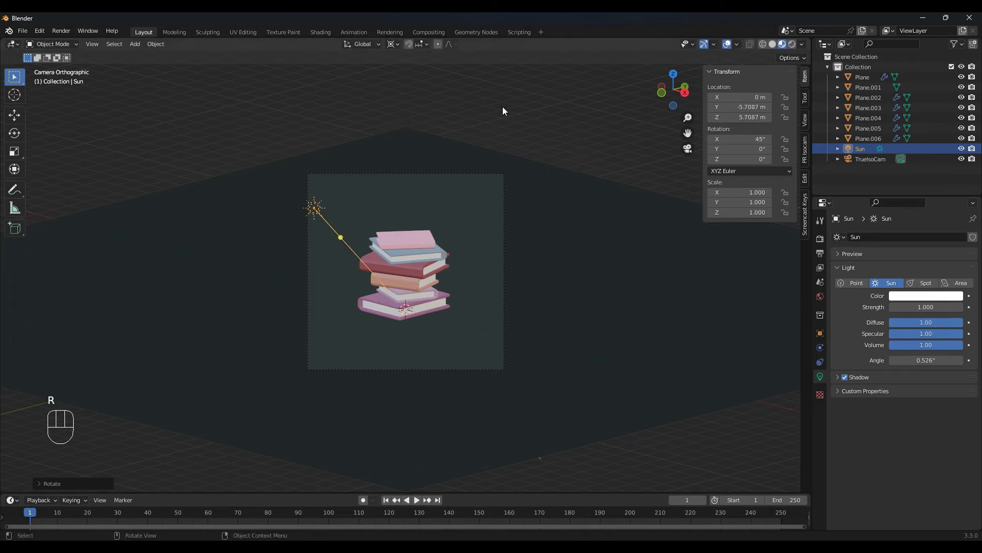
key("r")
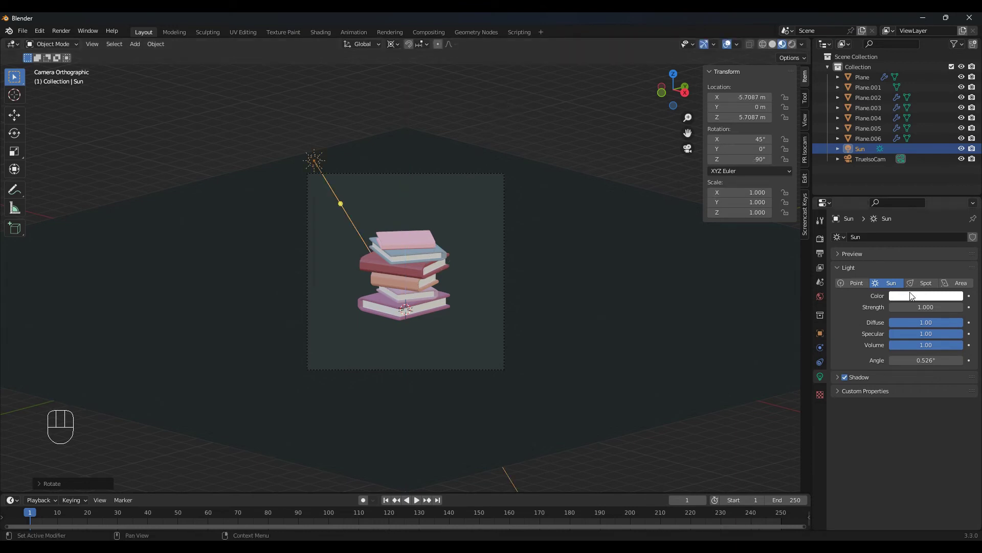
Make the sun warm orange with strength 1.5 and 55° angle, then add an area light.
left_click(940, 298)
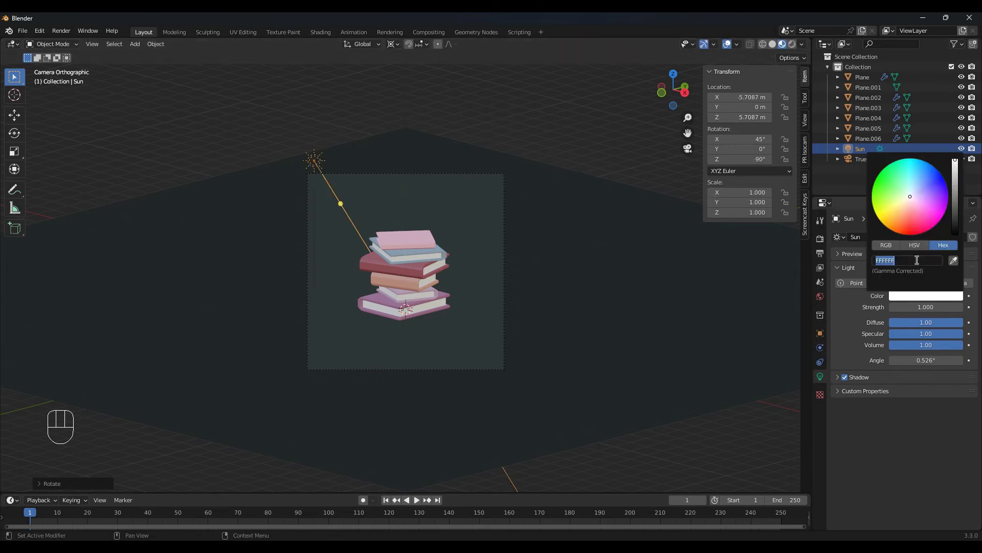
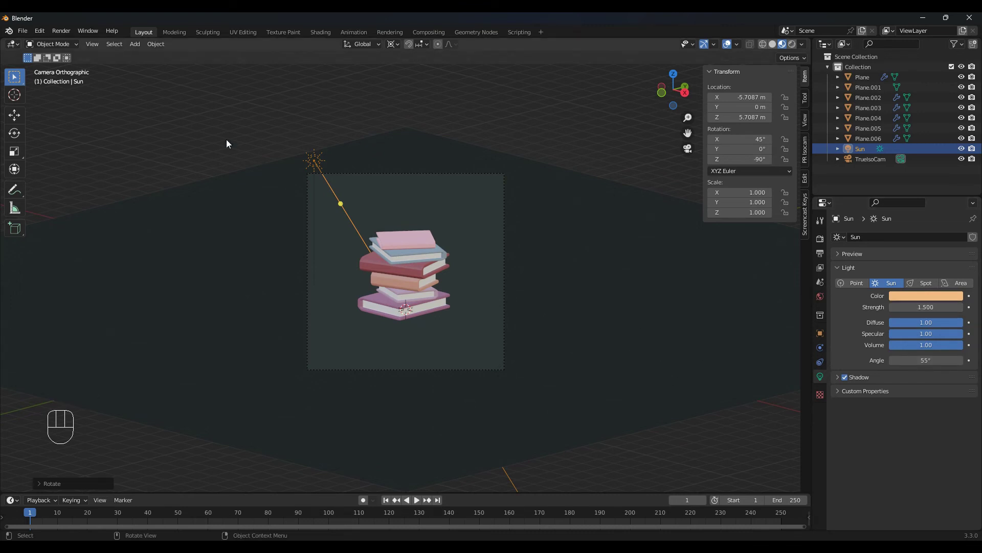
left_click_drag(145, 48, 230, 218)
Raise and tilt the area light toward the books as a 600 W, 4 m disk.
key("g")
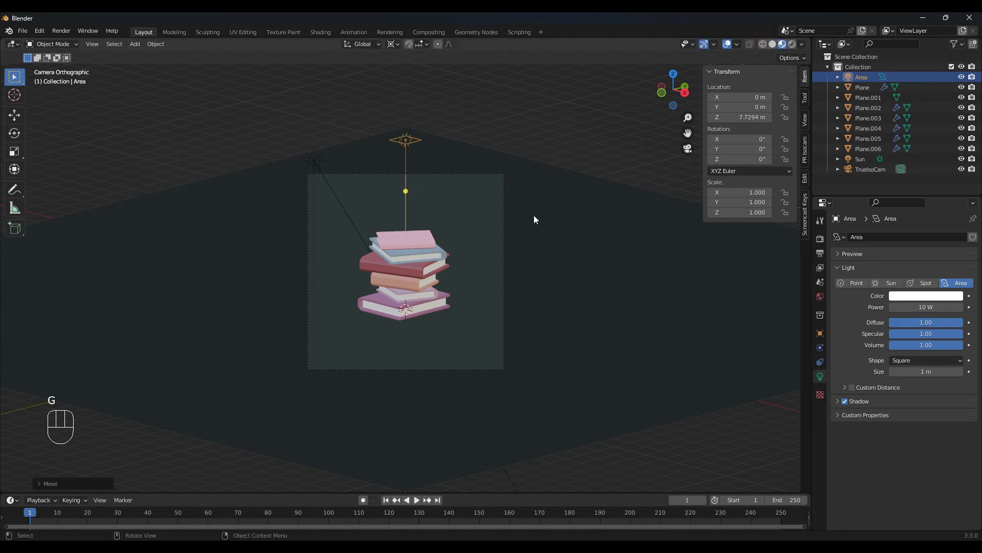
key("r")
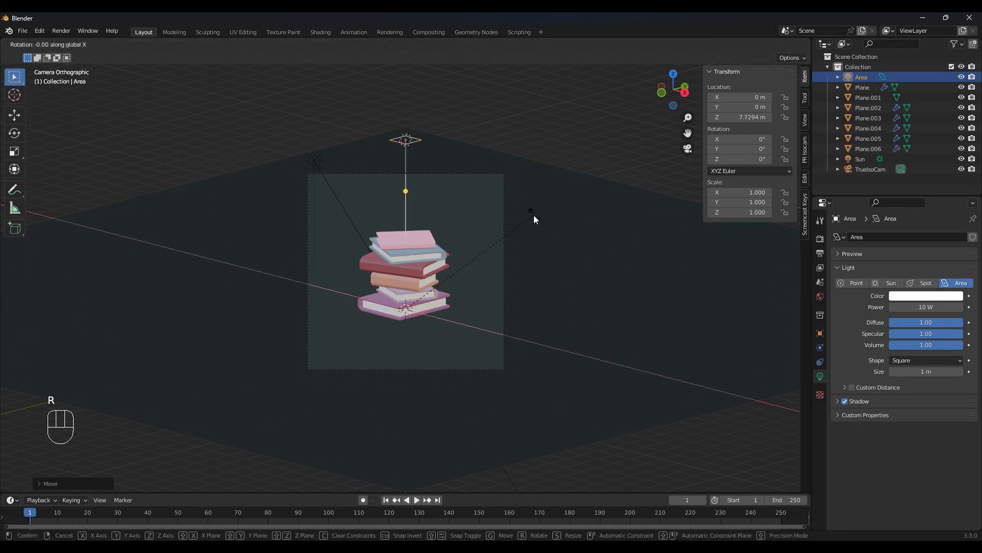
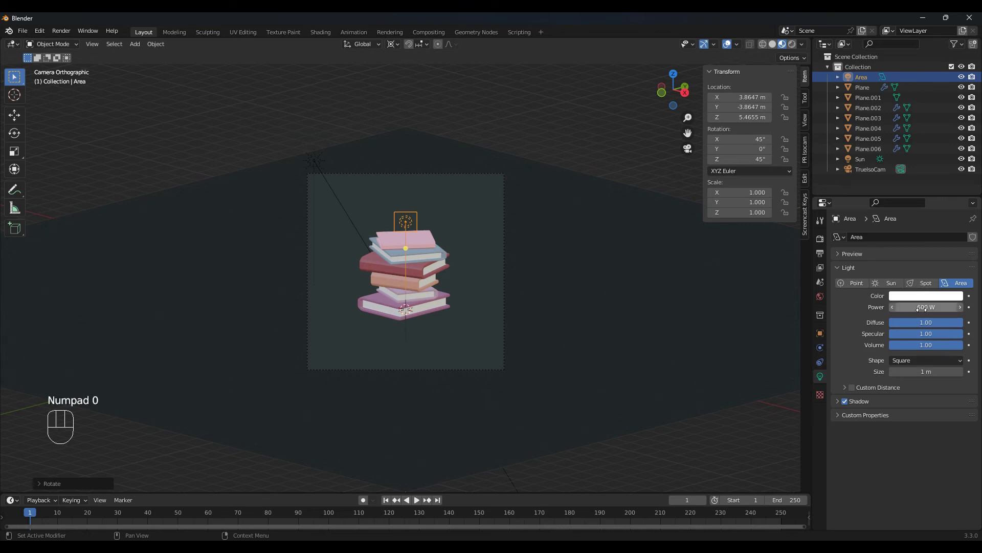
left_click_drag(912, 359, 916, 398)
left_click(920, 376)
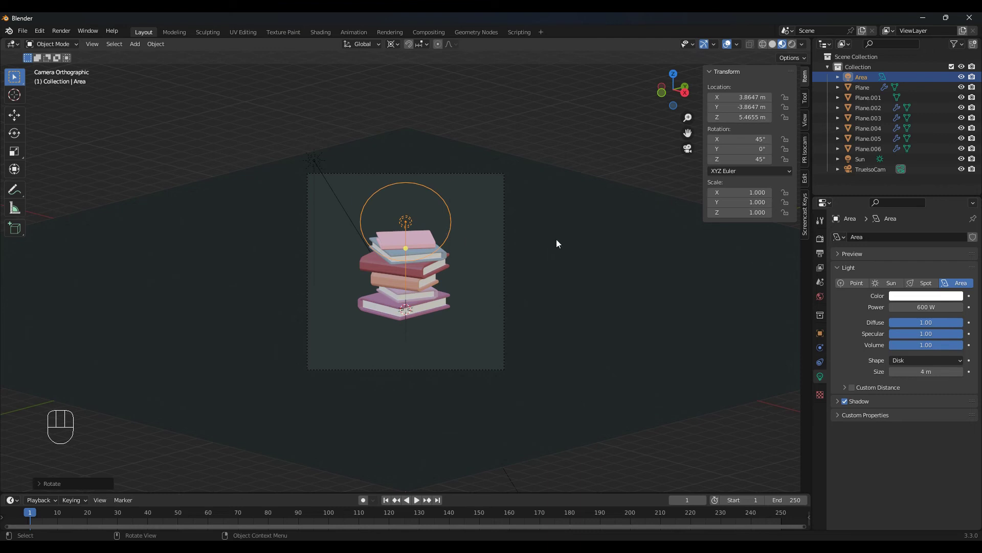
Duplicate the area light to the opposite side and tint it orange (F3BCB5).
key("shift+d")
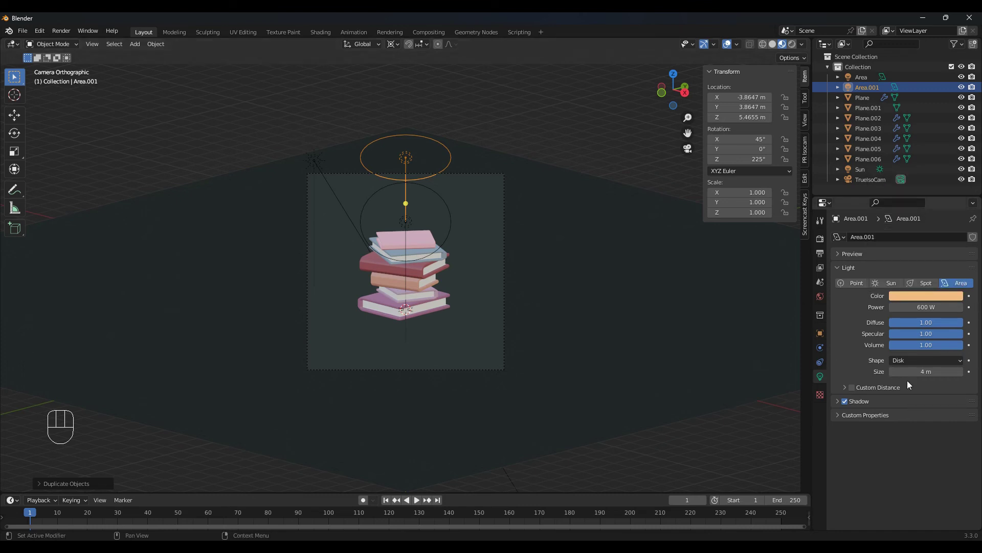
left_click(610, 353)
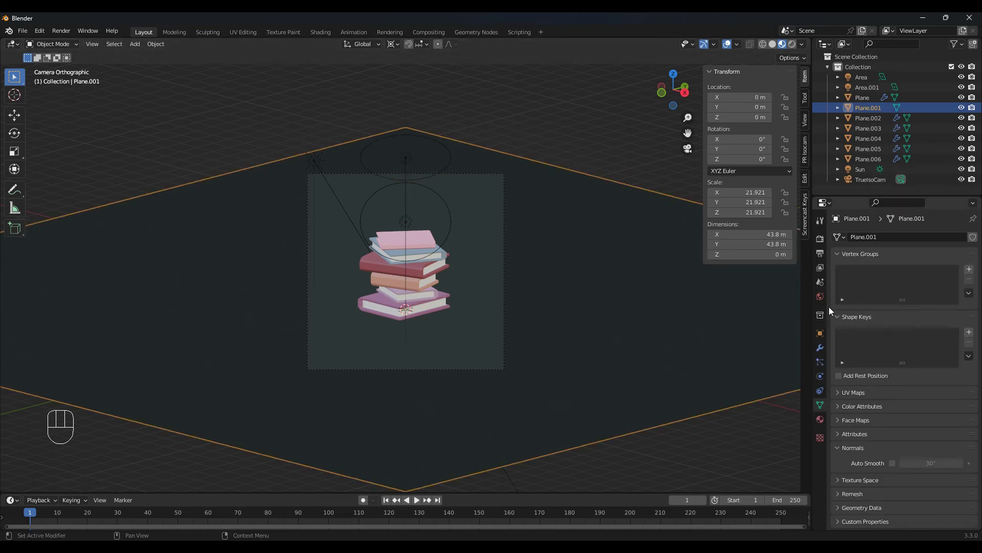
Set the world background colour to purple 653f86.
left_click(826, 298)
left_click(934, 304)
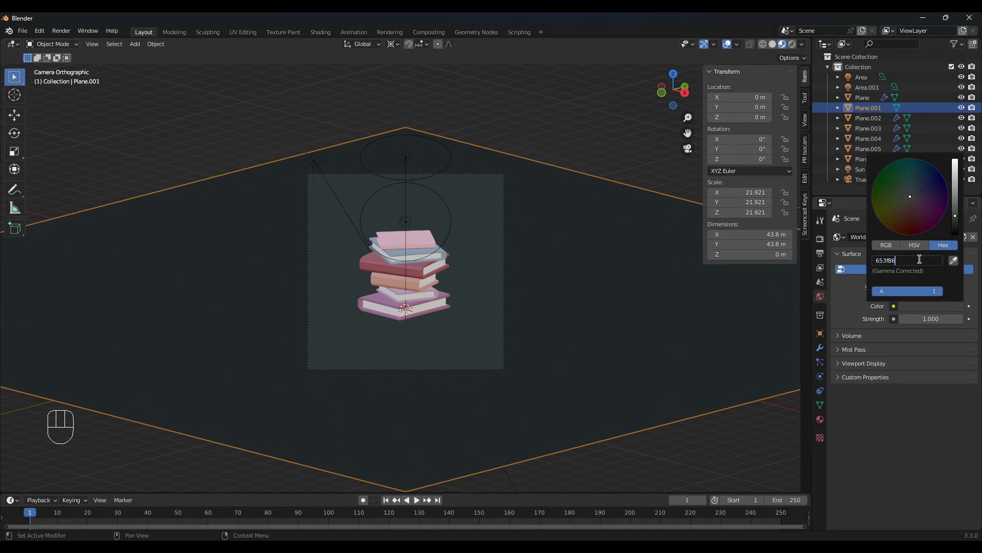
left_click(750, 358)
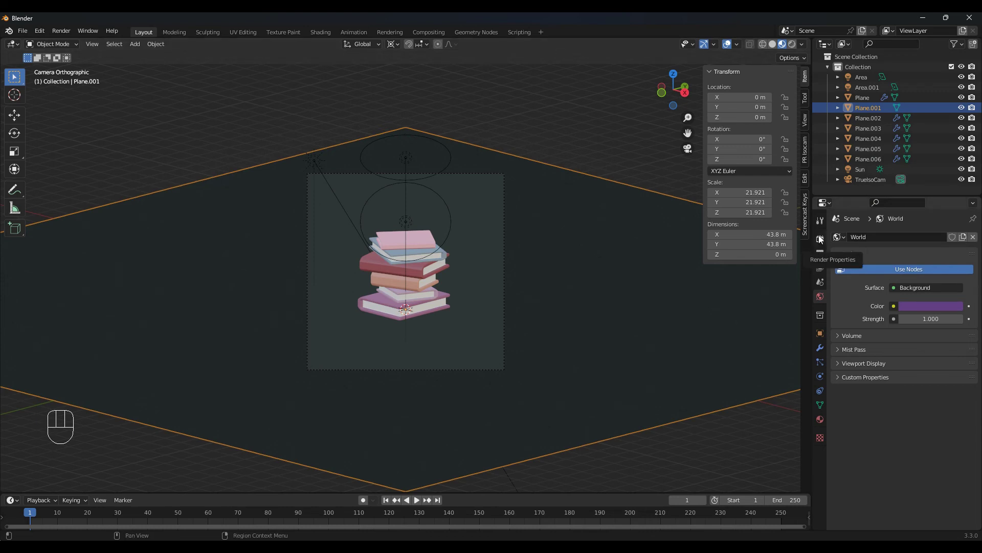
Enable Ambient Occlusion, Bloom and Screen Space Reflections with a High Contrast look, then start Save As.
left_click(824, 241)
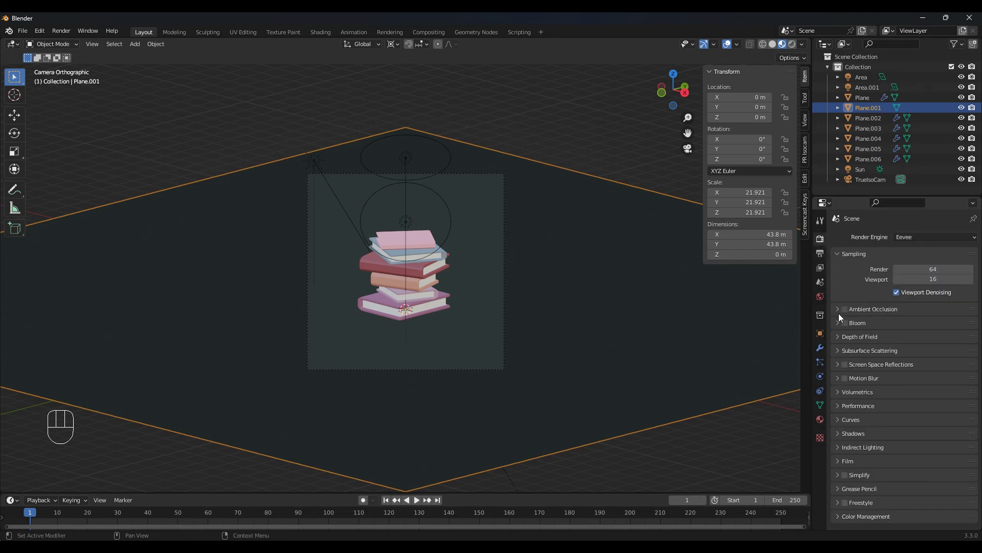
left_click(850, 310)
left_click(847, 324)
left_click(848, 366)
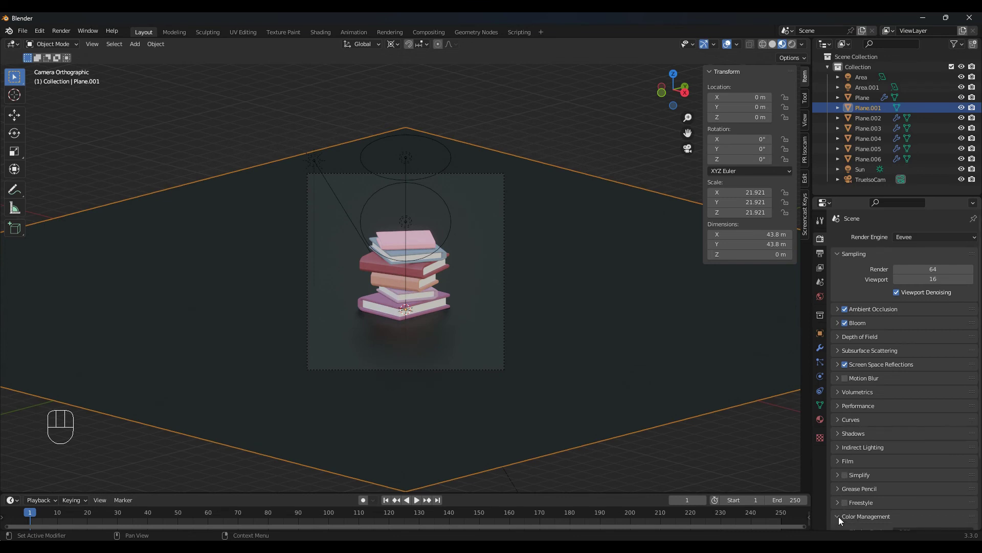
left_click_drag(917, 470, 915, 436)
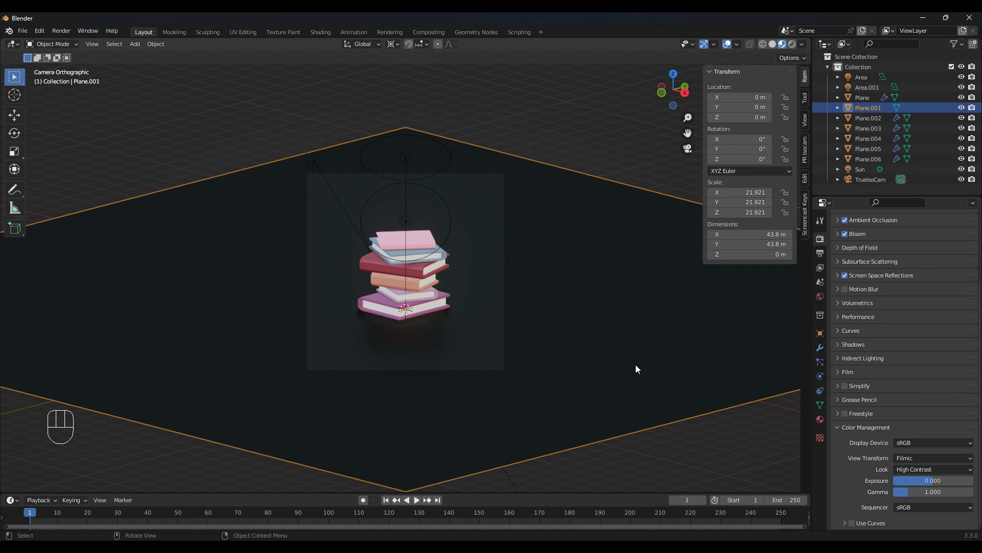
left_click_drag(28, 35, 63, 109)
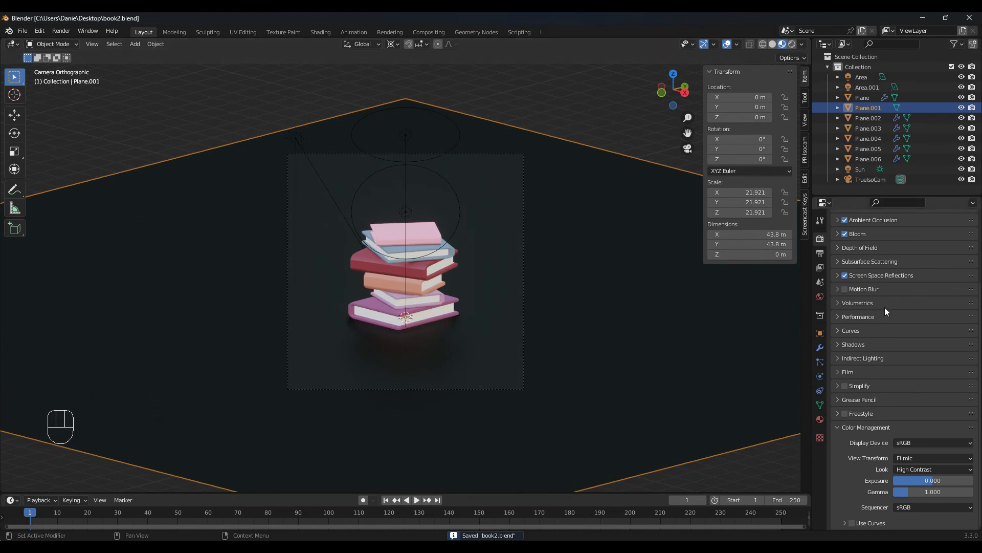
Switch the render engine to Cycles with viewport denoising for a rendered preview.
left_click_drag(919, 239, 912, 273)
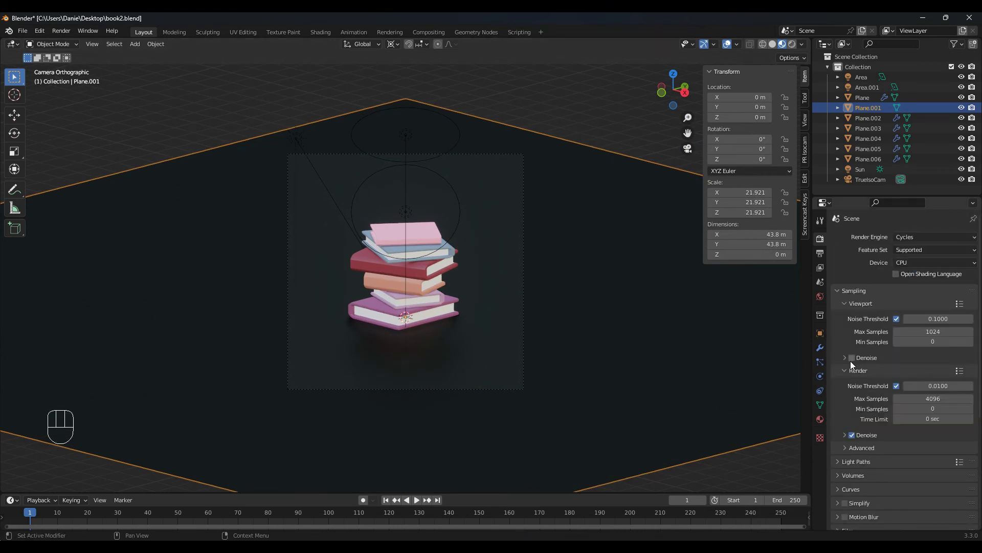
left_click(857, 360)
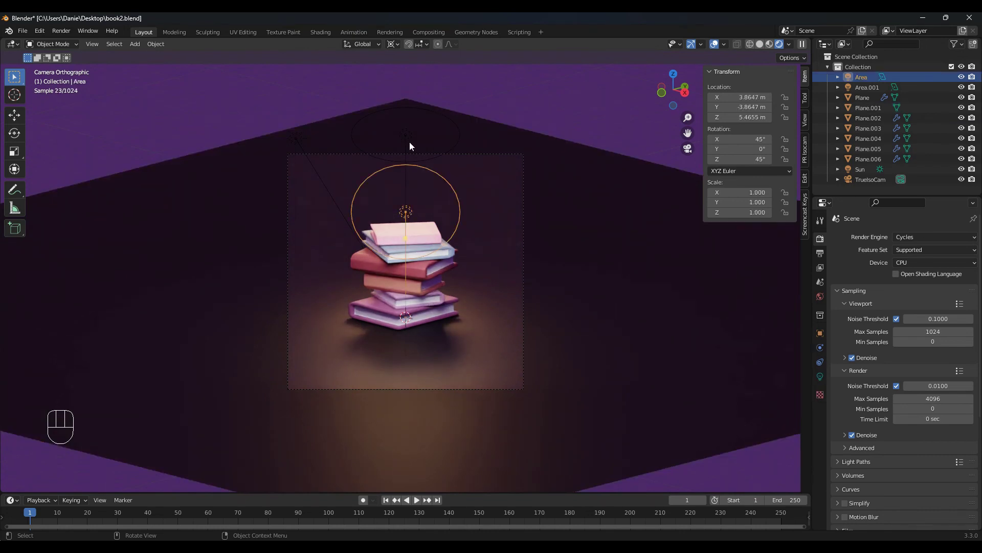
From front view, pull both area lights and the sun farther from the stack, then return to camera view.
left_click(412, 141)
key("KP_1")
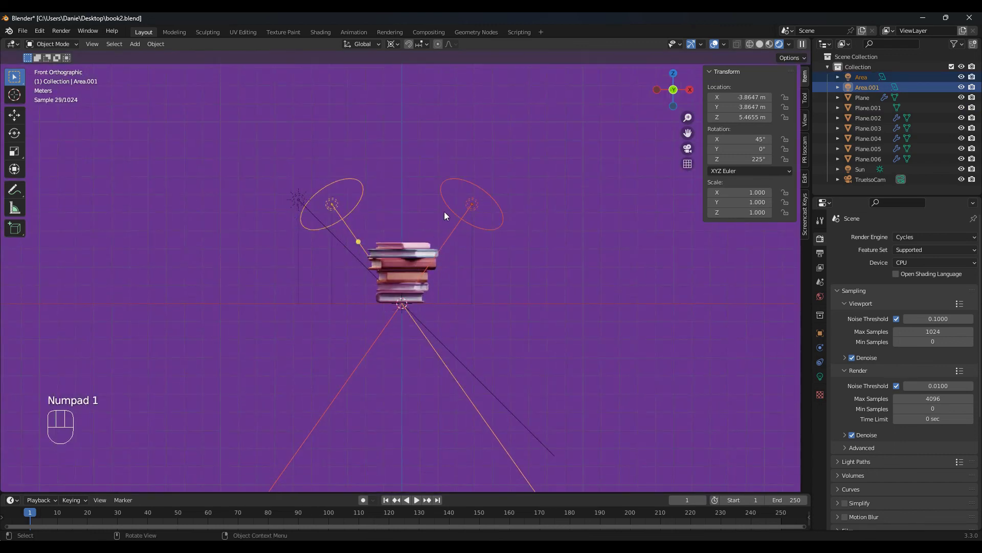
key("g")
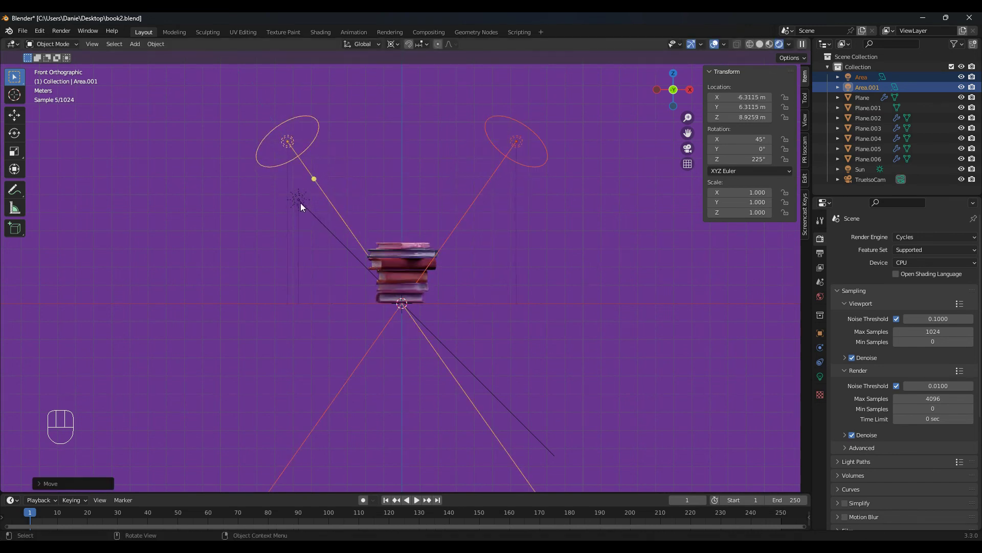
left_click(302, 202)
key("g")
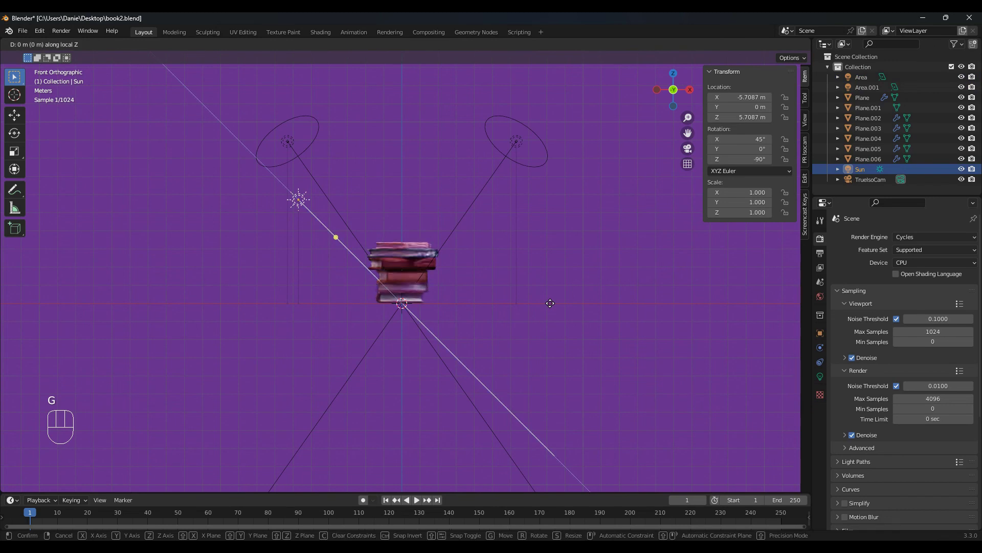
key("KP_0")
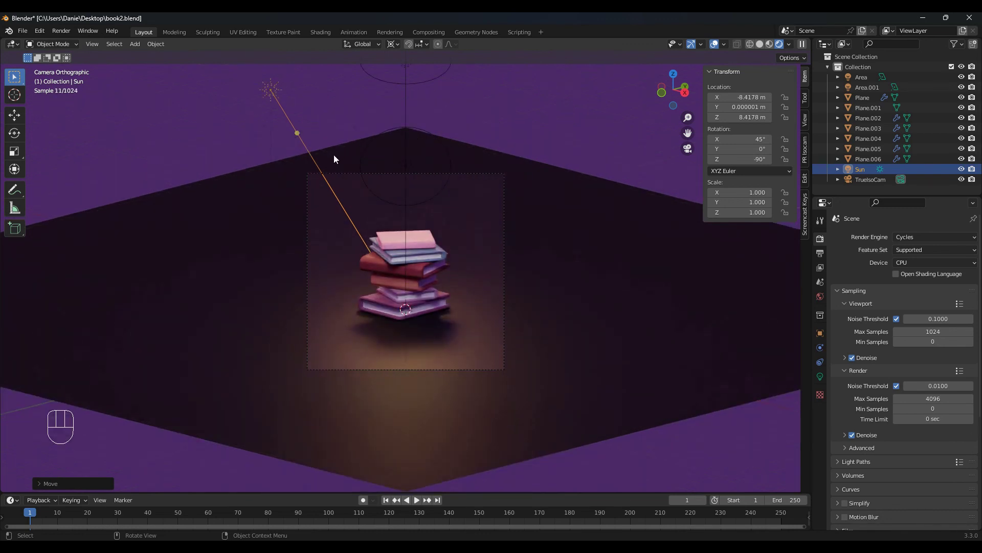
Hide the viewport overlays to preview the clean Cycles render of the book stack.
left_click(411, 174)
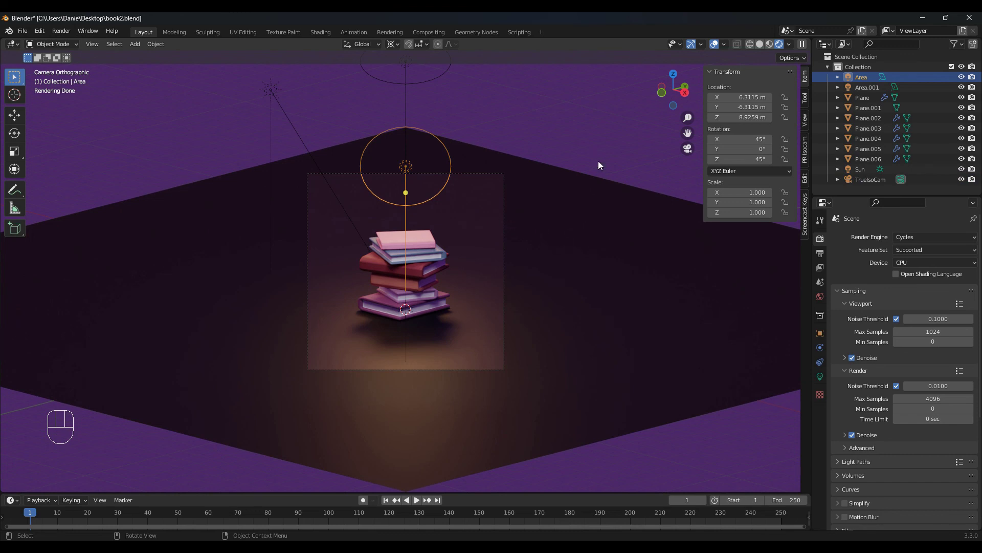
left_click(600, 147)
left_click(719, 47)
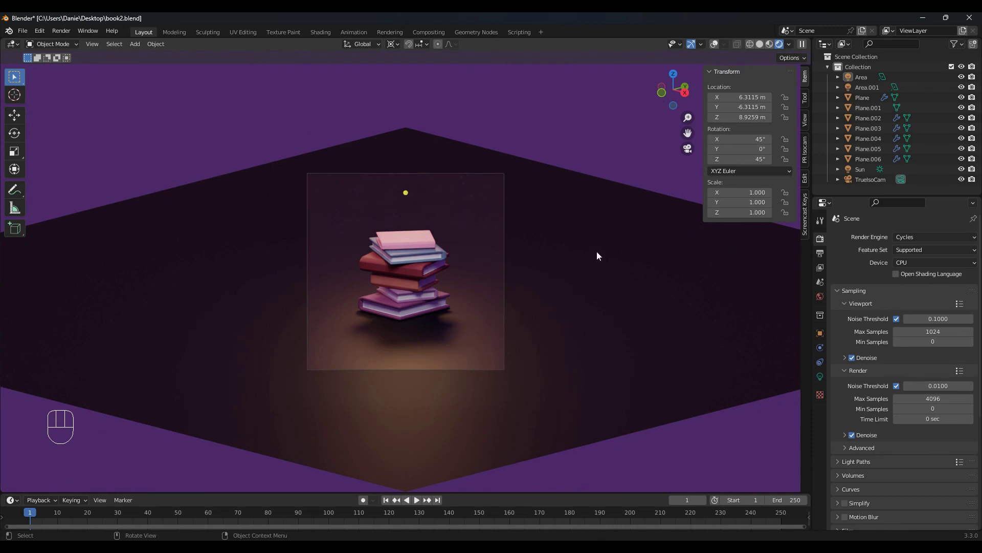